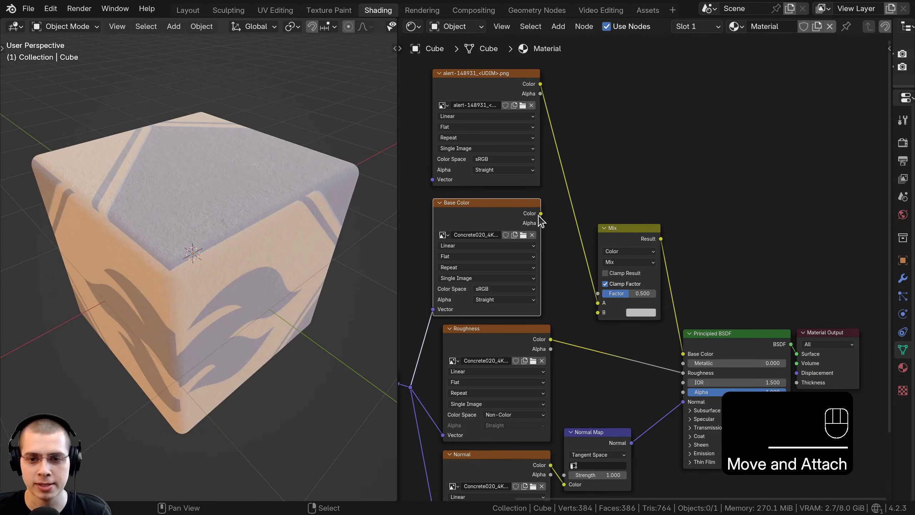
# Add a Mix node blending the concrete Base Color with the alert image and feed it to the BSDF.
pyautogui.moveTo(541, 295); pyautogui.dragTo(499, 238)
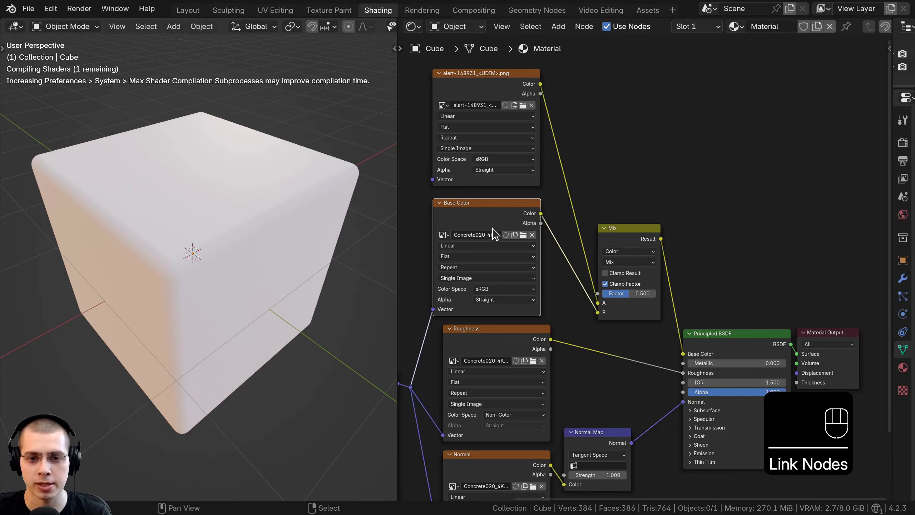
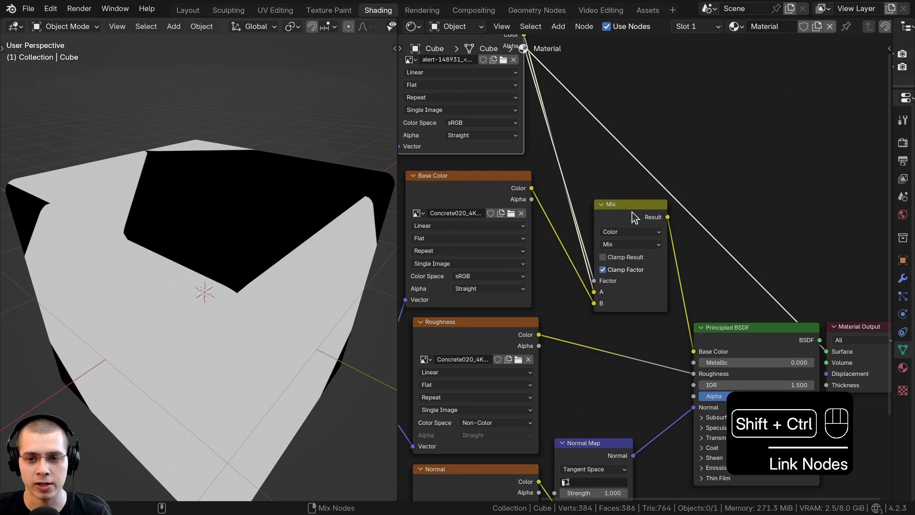
pyautogui.click(344, 310)
pyautogui.moveTo(261, 282); pyautogui.dragTo(243, 229)
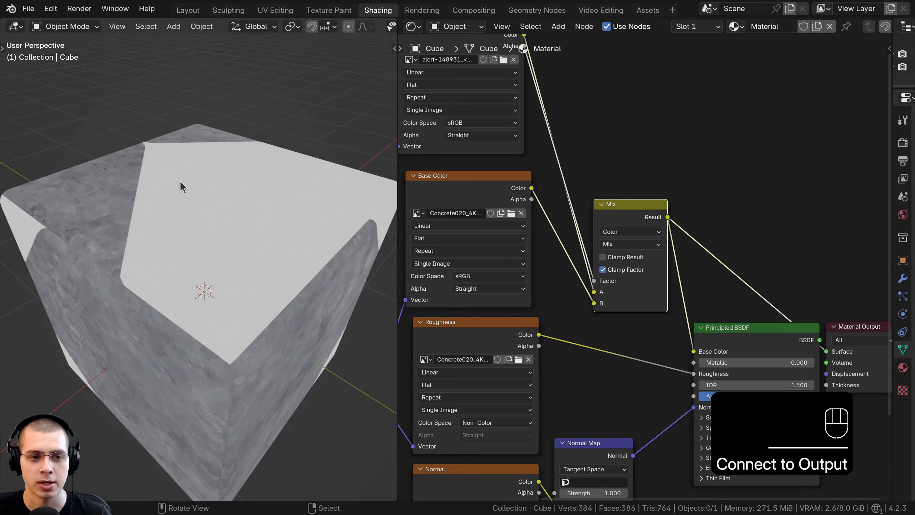
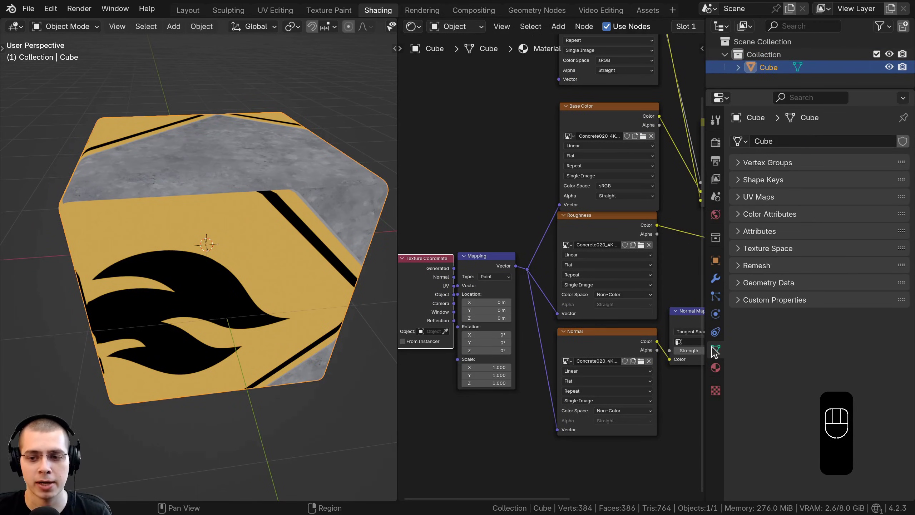
# Add a second UV map to the cube and rename it Decal UV.
pyautogui.moveTo(716, 352); pyautogui.dragTo(672, 333)
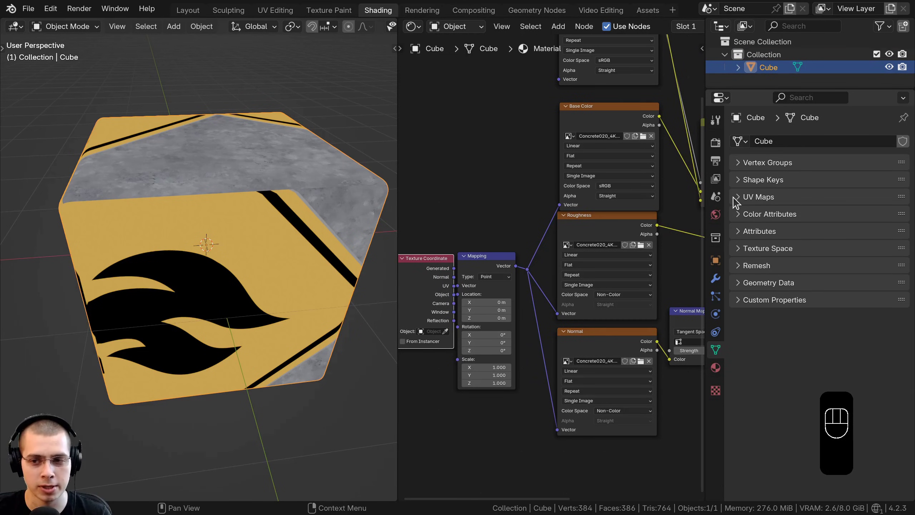
pyautogui.click(740, 203)
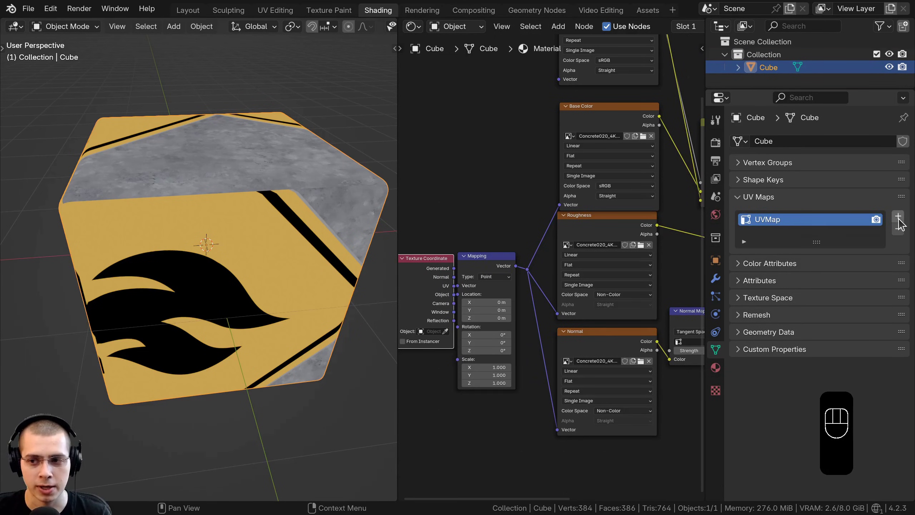
pyautogui.click(903, 223)
pyautogui.click(789, 239)
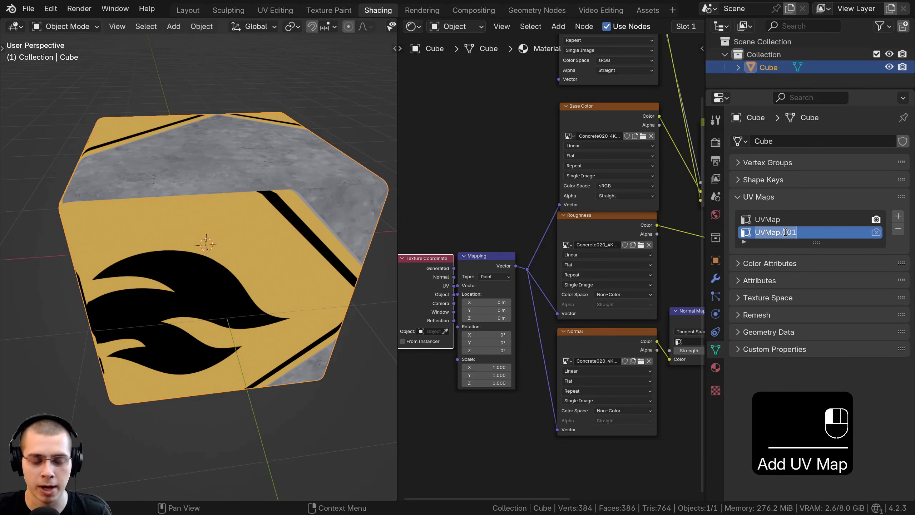
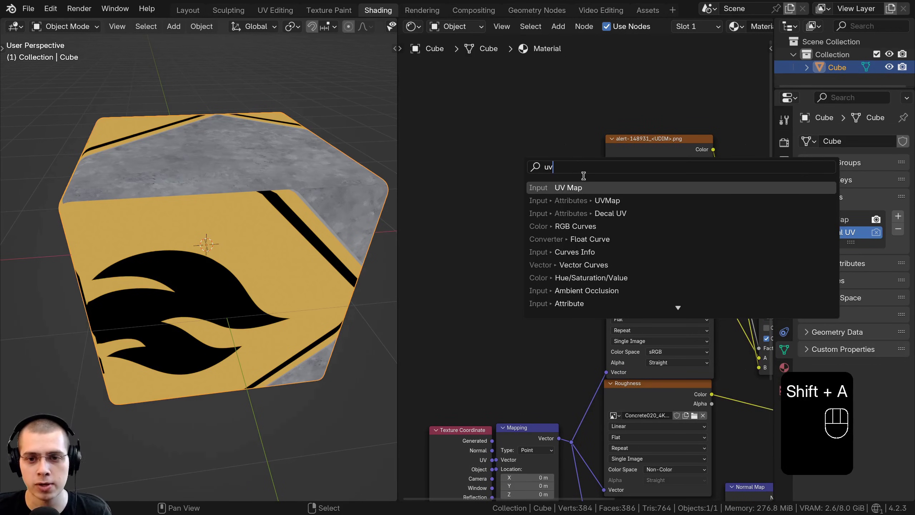
# Add a UV Map node set to Decal UV and link it to the alert image's Vector.
pyautogui.middleClick(496, 229)
pyautogui.moveTo(489, 201); pyautogui.dragTo(491, 225)
pyautogui.moveTo(490, 226); pyautogui.dragTo(516, 227)
pyautogui.click(571, 176)
pyautogui.moveTo(602, 215); pyautogui.dragTo(567, 200)
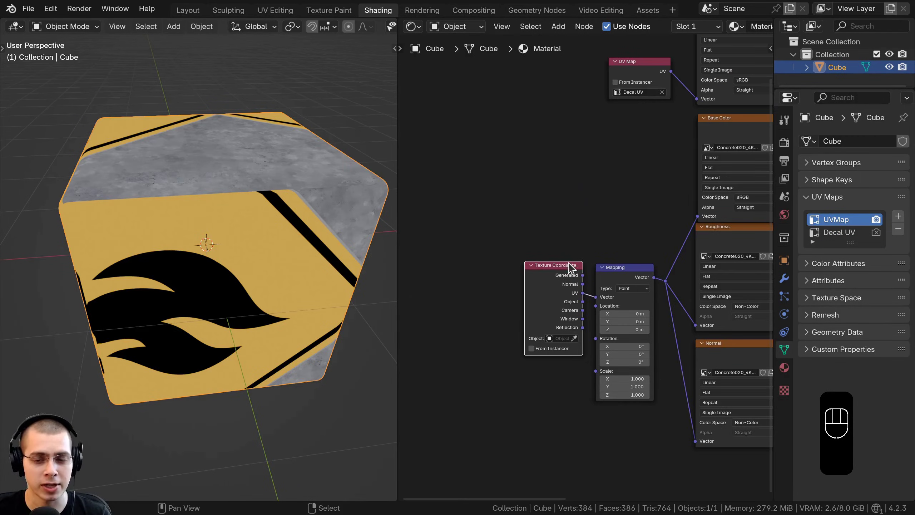
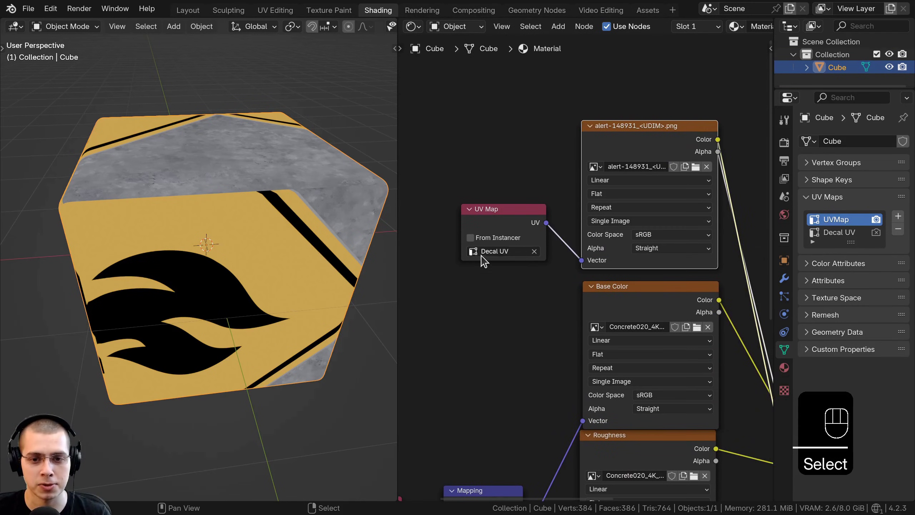
pyautogui.moveTo(326, 254); pyautogui.dragTo(337, 222)
# In UV Editing, select all of the Decal UV islands and scale them over the decal image.
pyautogui.click(517, 231)
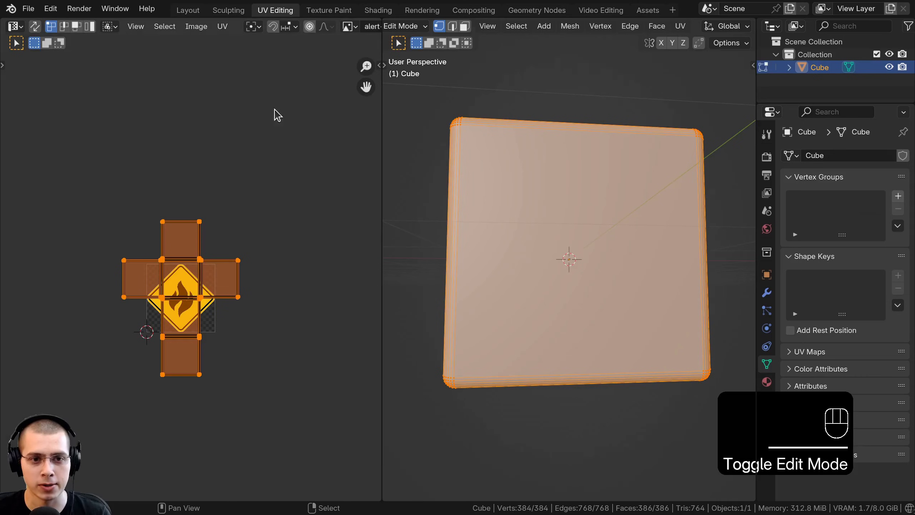
pyautogui.middleClick(267, 233)
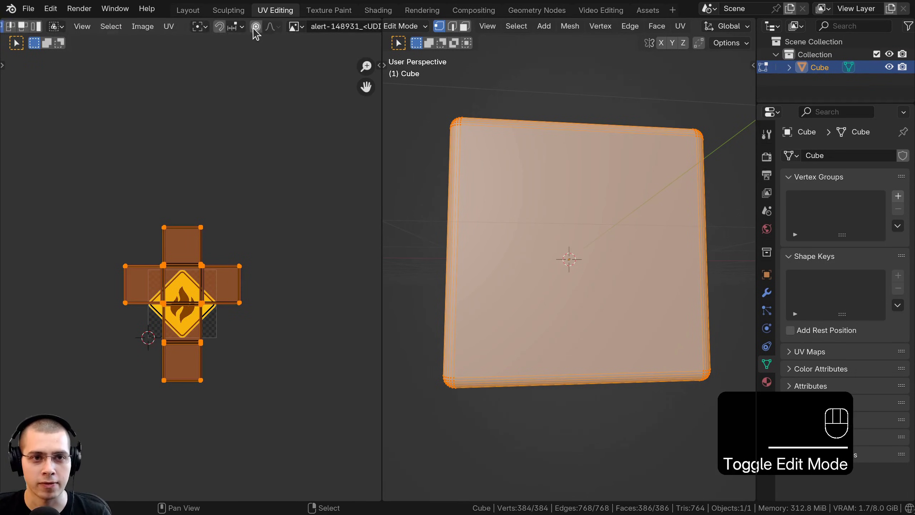
pyautogui.moveTo(288, 24); pyautogui.dragTo(271, 132)
pyautogui.middleClick(286, 269)
pyautogui.press('a')
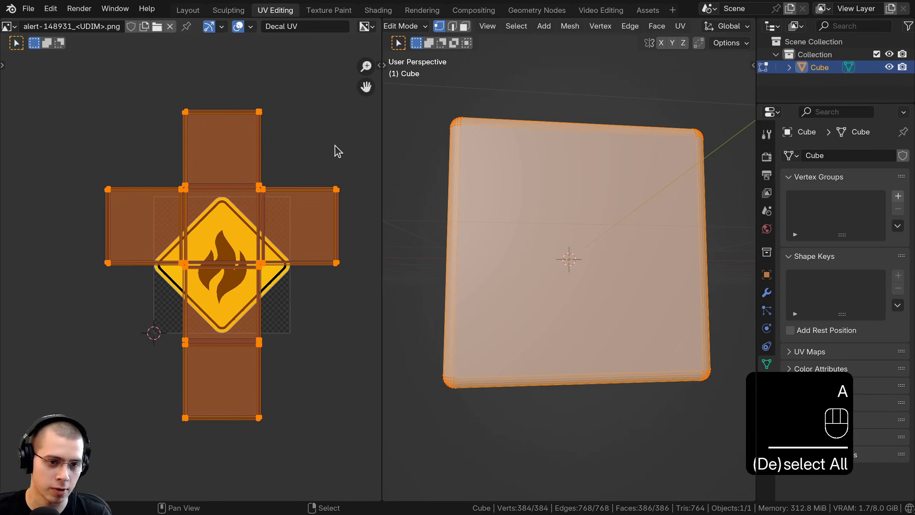
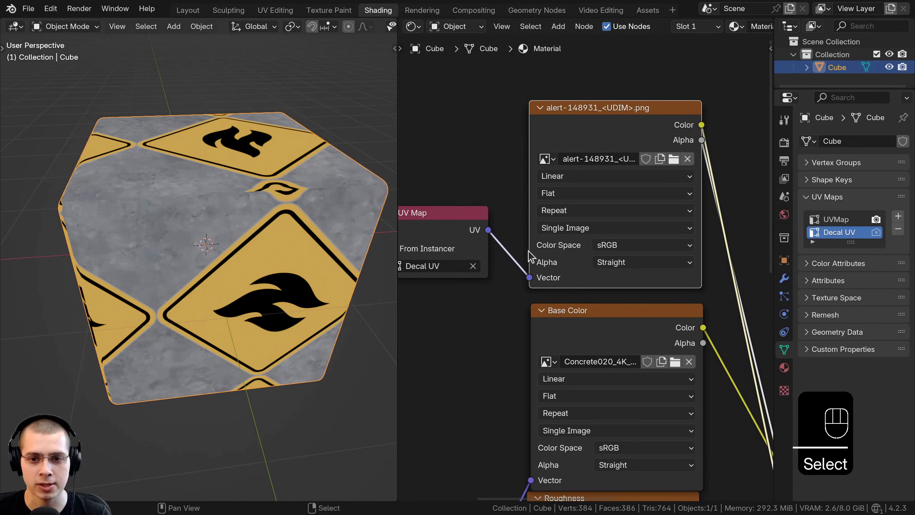
# Change the alert image texture's extension from Repeat to Clip.
pyautogui.moveTo(554, 211); pyautogui.dragTo(389, 276)
pyautogui.moveTo(127, 230); pyautogui.dragTo(159, 227)
pyautogui.moveTo(118, 209); pyautogui.dragTo(148, 194)
pyautogui.middleClick(204, 190)
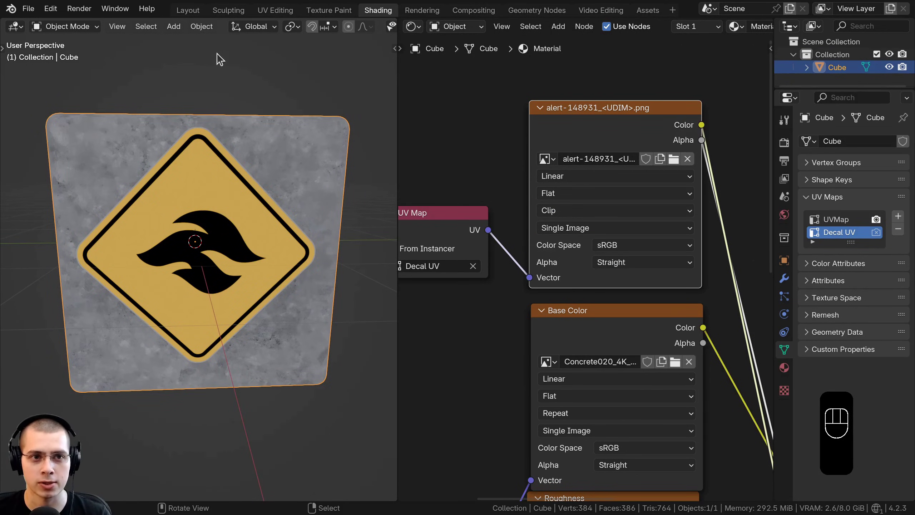
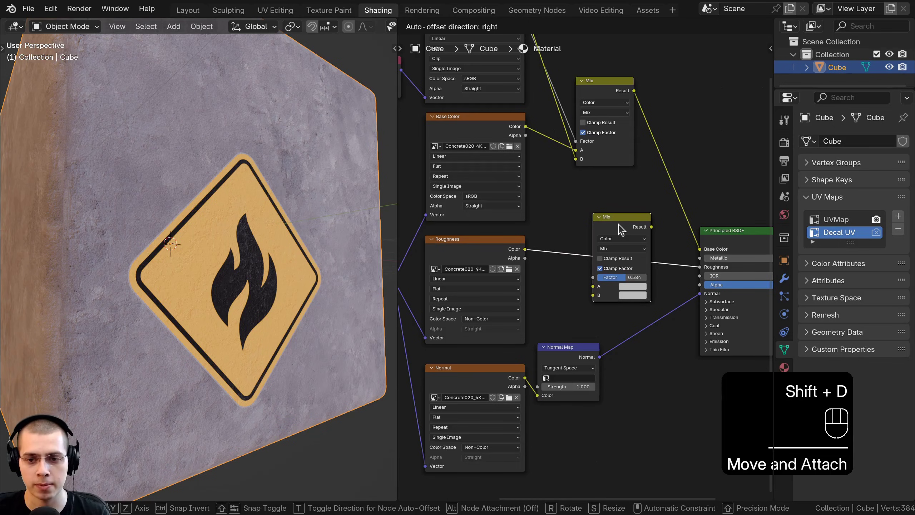
# Link the alert image's Alpha output into the Mix node's Factor.
pyautogui.click(628, 233)
pyautogui.middleClick(557, 256)
pyautogui.moveTo(502, 94); pyautogui.dragTo(524, 101)
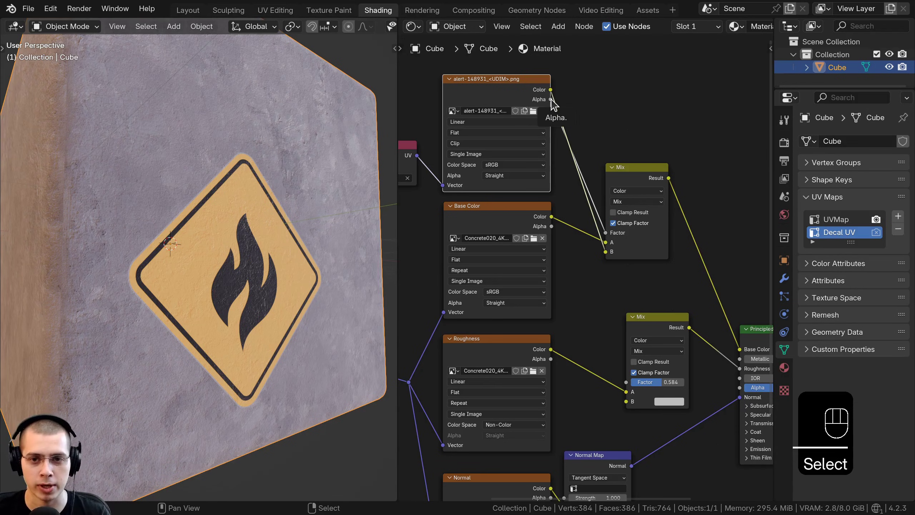
pyautogui.moveTo(508, 177); pyautogui.dragTo(630, 417)
pyautogui.moveTo(202, 236); pyautogui.dragTo(202, 292)
pyautogui.middleClick(205, 273)
pyautogui.middleClick(205, 262)
pyautogui.click(682, 400)
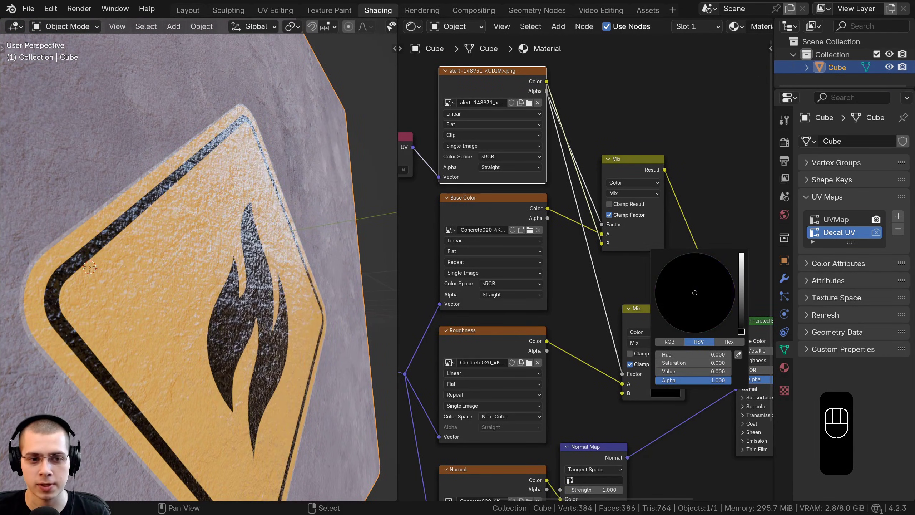
pyautogui.middleClick(123, 283)
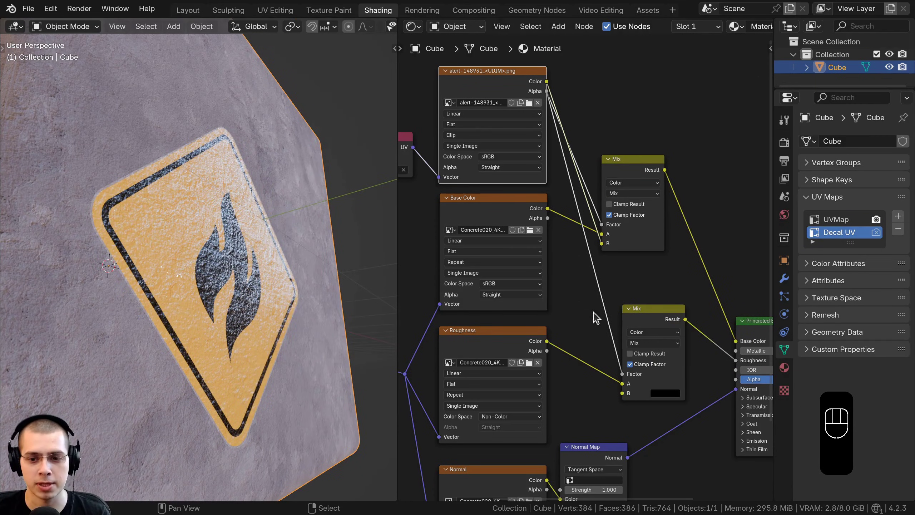
pyautogui.click(648, 278)
pyautogui.middleClick(645, 233)
# Preview the alpha mask on the cube and raise the roughness mix value for the sign area.
pyautogui.click(196, 334)
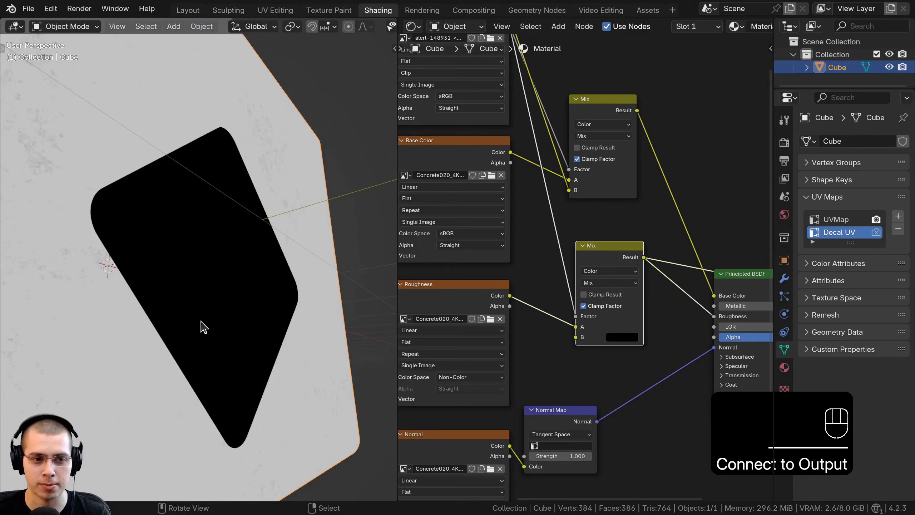
pyautogui.middleClick(172, 336)
pyautogui.middleClick(206, 335)
pyautogui.moveTo(205, 260); pyautogui.dragTo(220, 195)
pyautogui.moveTo(218, 131); pyautogui.dragTo(198, 126)
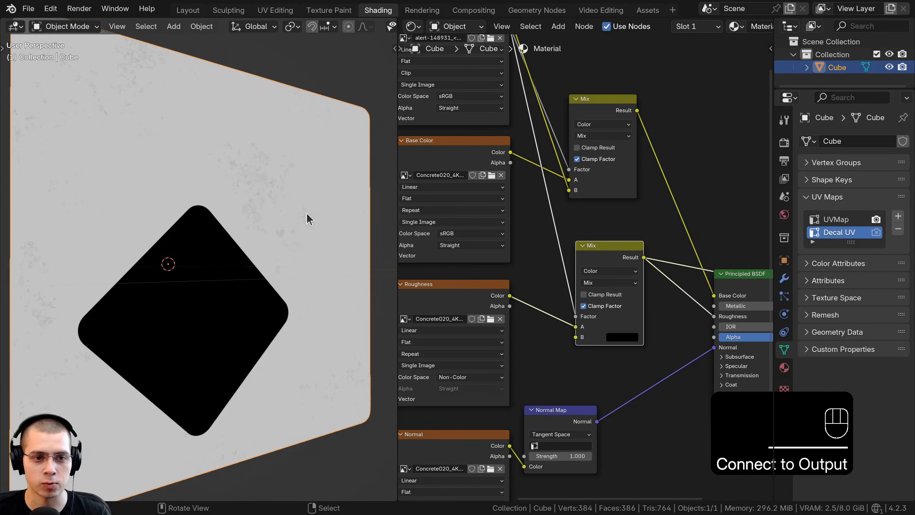
pyautogui.moveTo(238, 158); pyautogui.dragTo(224, 156)
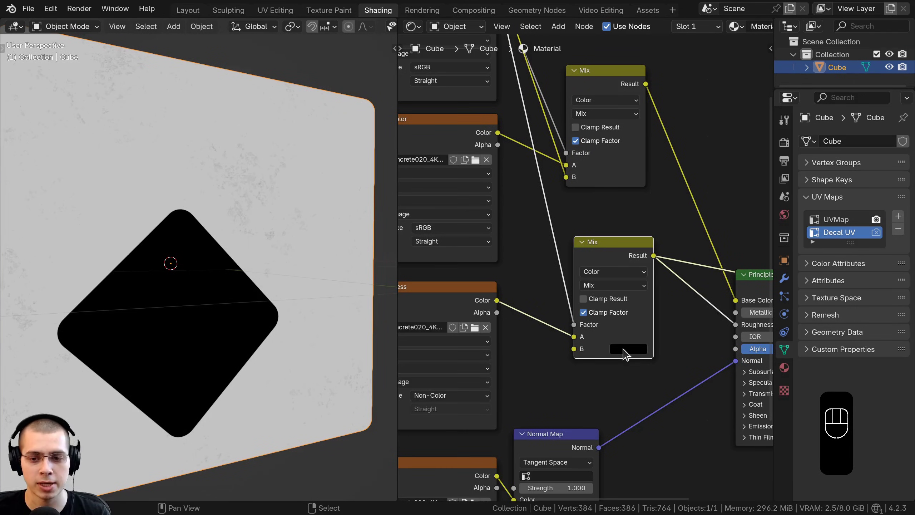
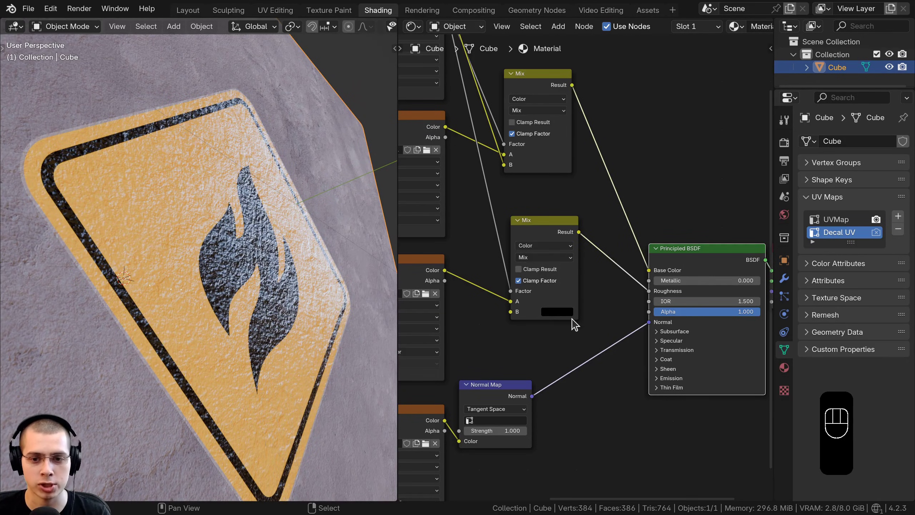
pyautogui.moveTo(571, 320); pyautogui.dragTo(601, 282)
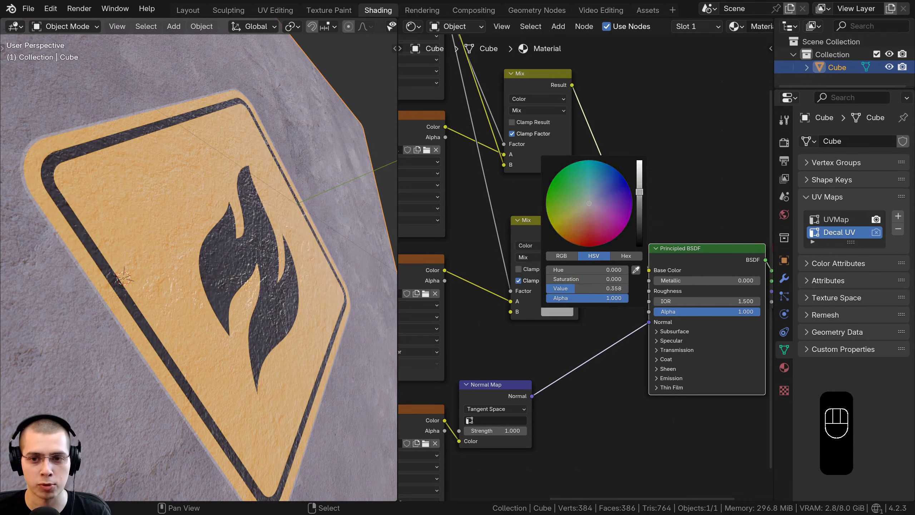
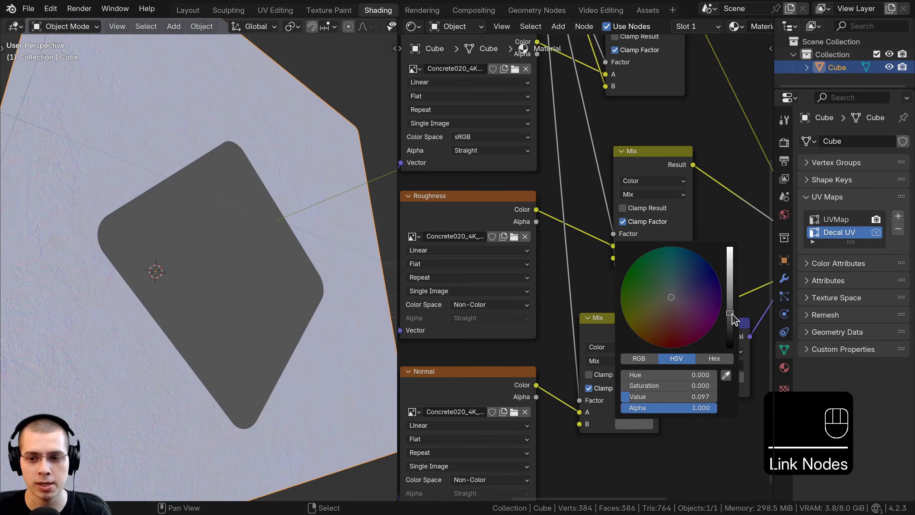
# Preview the cube's normals and add a Mix node beside the normal map.
pyautogui.moveTo(209, 252); pyautogui.dragTo(235, 265)
pyautogui.moveTo(601, 325); pyautogui.dragTo(640, 333)
pyautogui.moveTo(626, 366); pyautogui.dragTo(706, 327)
pyautogui.middleClick(579, 328)
pyautogui.click(187, 406)
pyautogui.middleClick(191, 340)
pyautogui.moveTo(205, 195); pyautogui.dragTo(228, 142)
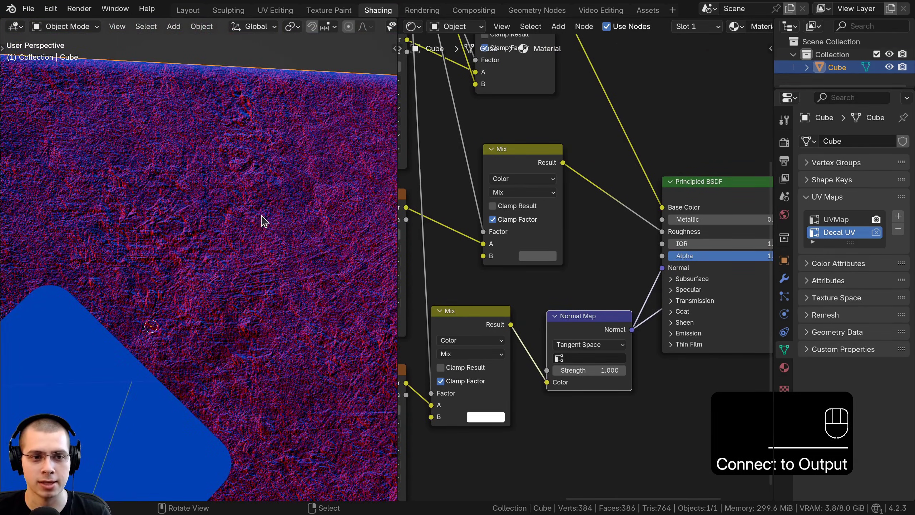
pyautogui.moveTo(269, 206); pyautogui.dragTo(226, 229)
pyautogui.moveTo(260, 216); pyautogui.dragTo(299, 200)
pyautogui.middleClick(311, 181)
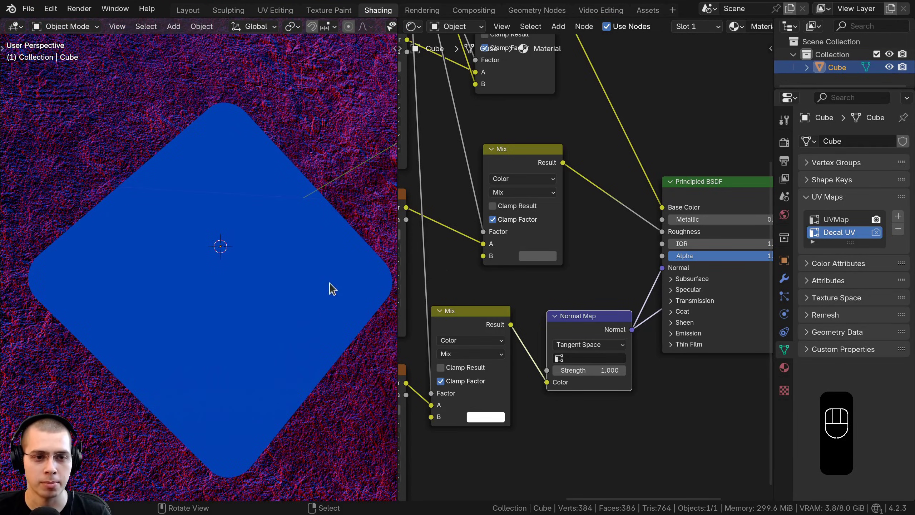
pyautogui.middleClick(607, 277)
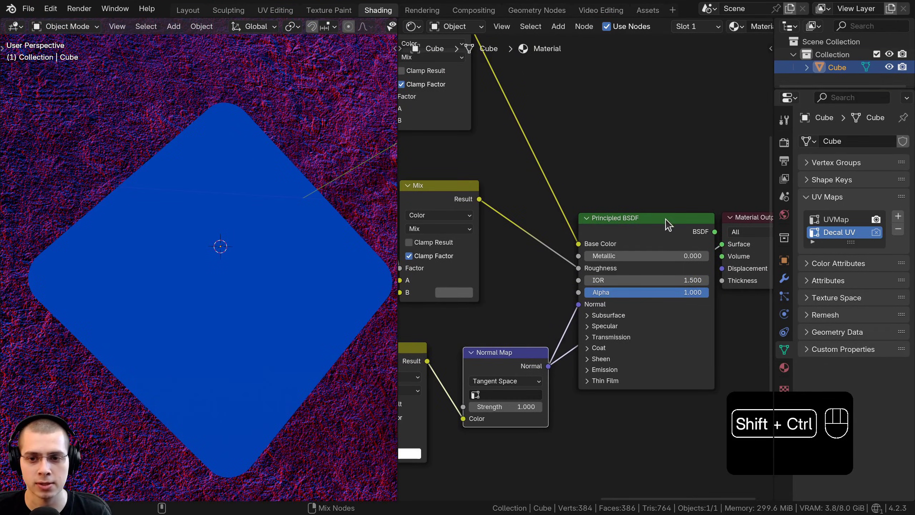
pyautogui.click(645, 237)
# Inspect the final shaded decal over concrete and bring the mix nodes back into view.
pyautogui.moveTo(243, 250); pyautogui.dragTo(332, 250)
pyautogui.middleClick(249, 210)
pyautogui.moveTo(273, 185); pyautogui.dragTo(288, 174)
pyautogui.middleClick(276, 215)
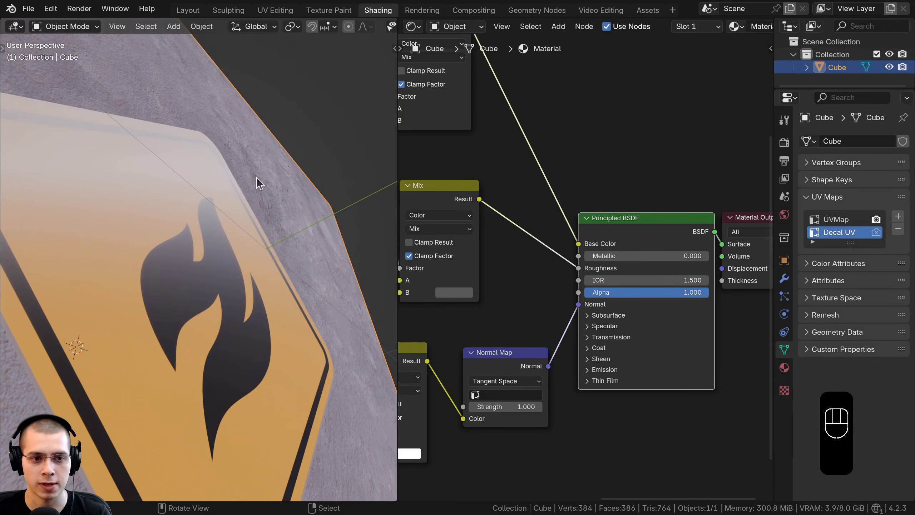
pyautogui.middleClick(226, 200)
pyautogui.middleClick(248, 167)
pyautogui.middleClick(274, 163)
pyautogui.moveTo(231, 195); pyautogui.dragTo(212, 202)
pyautogui.moveTo(197, 209); pyautogui.dragTo(195, 196)
pyautogui.middleClick(184, 229)
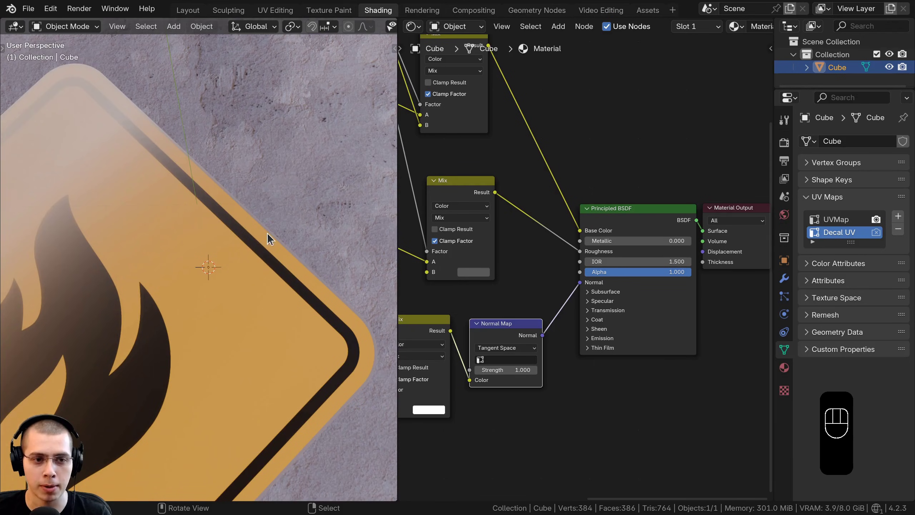
pyautogui.middleClick(532, 311)
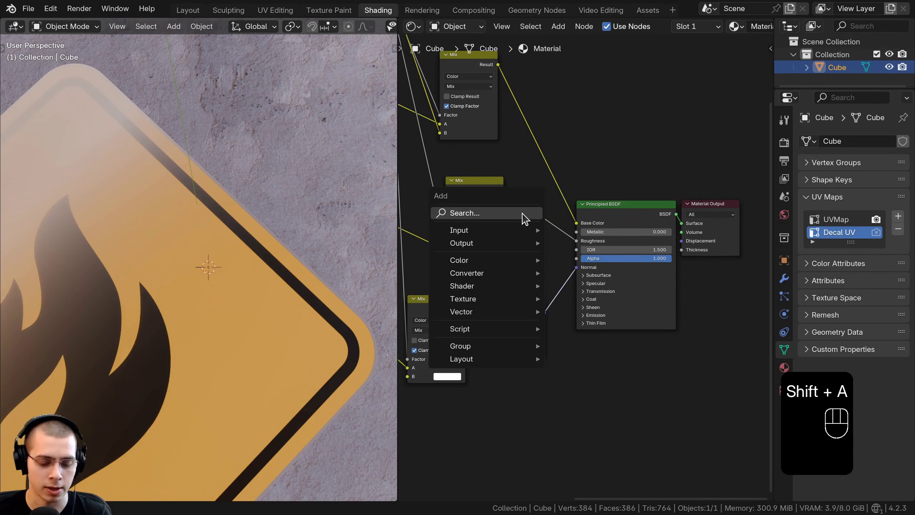
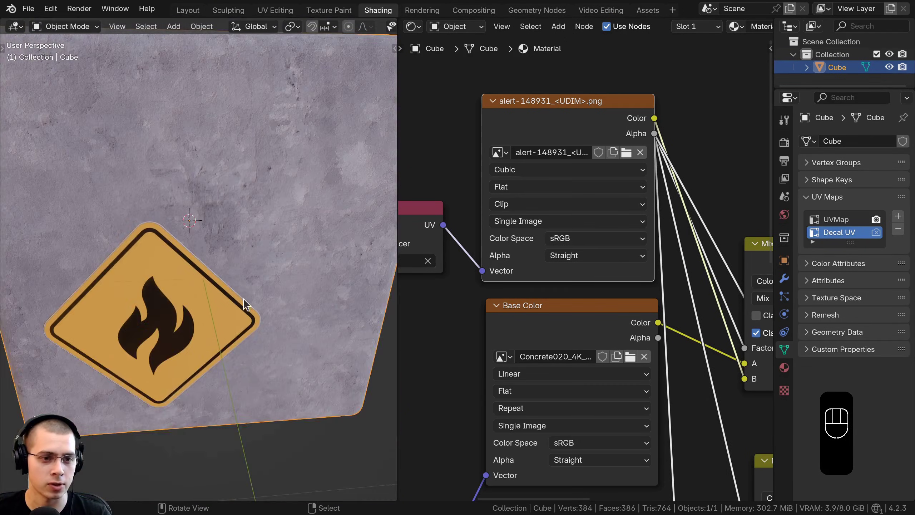
# Orbit the cube to check the decal from several angles.
pyautogui.moveTo(286, 247); pyautogui.dragTo(306, 228)
pyautogui.middleClick(337, 262)
pyautogui.middleClick(322, 215)
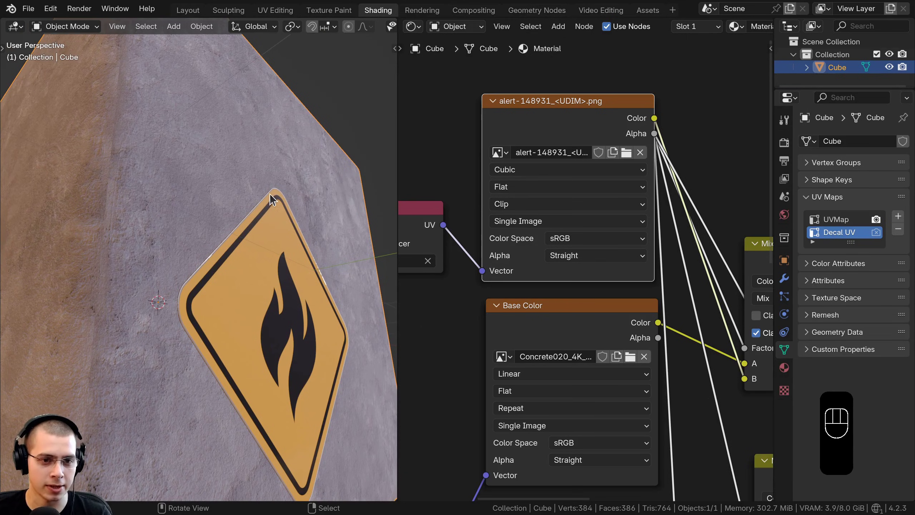
pyautogui.moveTo(211, 269); pyautogui.dragTo(124, 279)
pyautogui.middleClick(129, 270)
# In the blue-sphere scene, bring up the Images as Planes browser in Add Decals/Texture.
pyautogui.press('shift+n')
pyautogui.middleClick(555, 195)
pyautogui.middleClick(534, 196)
pyautogui.middleClick(325, 300)
pyautogui.press('shift+a')
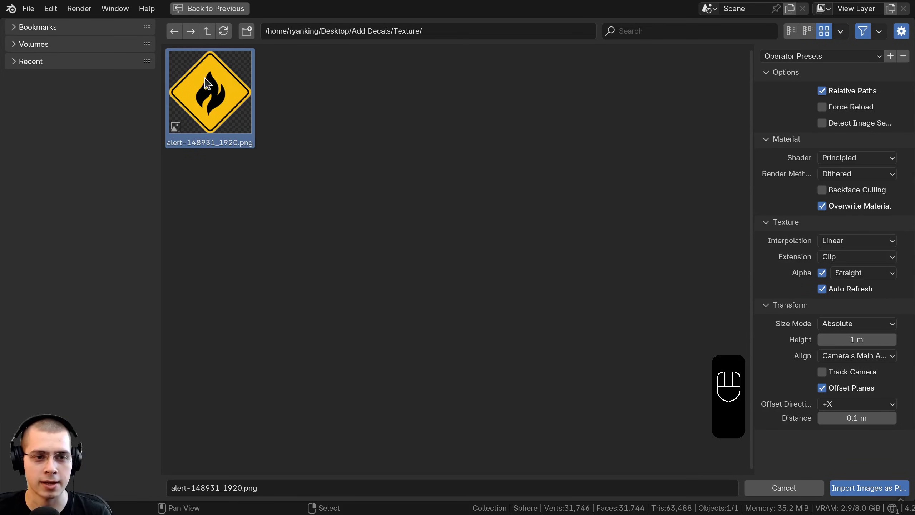
# Import the fire-warning image as a plane, stand it upright and move it beside the sphere.
pyautogui.click(852, 489)
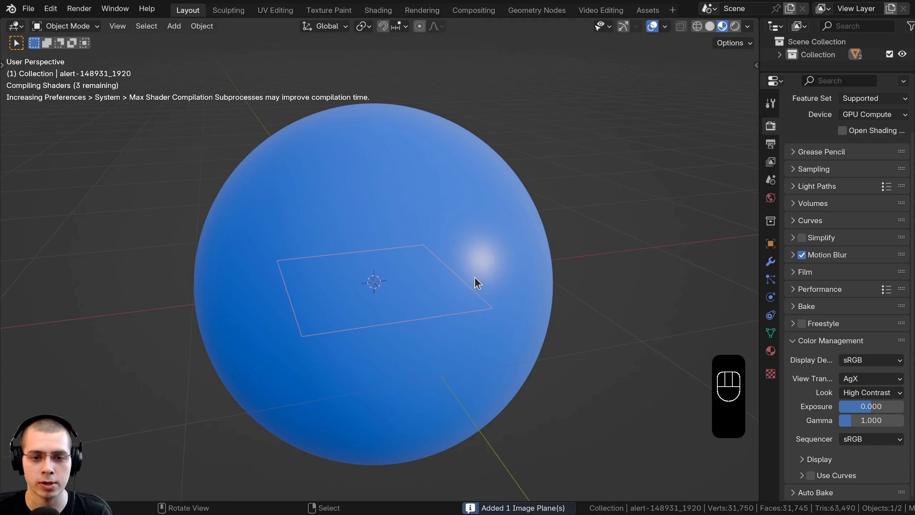
pyautogui.moveTo(438, 303); pyautogui.dragTo(485, 298)
pyautogui.middleClick(445, 259)
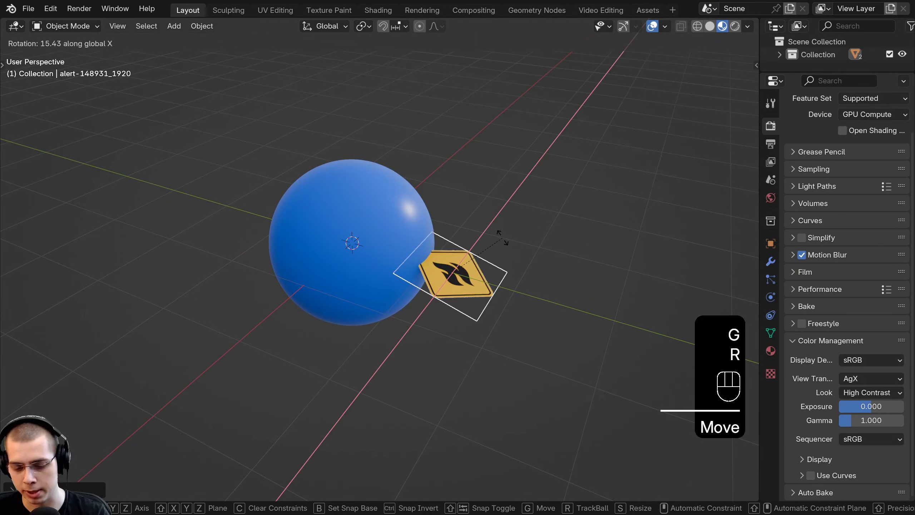
pyautogui.moveTo(532, 298); pyautogui.dragTo(522, 284)
pyautogui.middleClick(498, 277)
pyautogui.moveTo(535, 278); pyautogui.dragTo(574, 277)
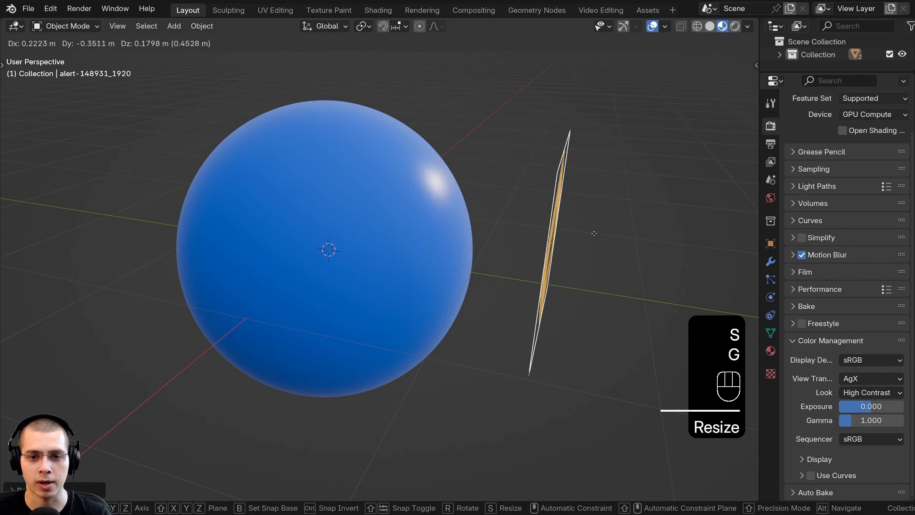
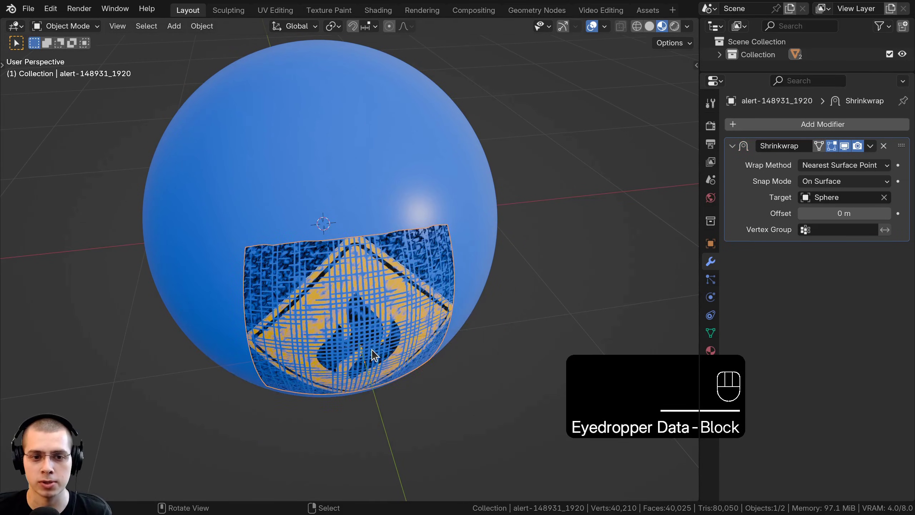
# Set the Shrinkwrap target to Sphere, Above Surface, with a 0.002 m offset.
pyautogui.moveTo(355, 281); pyautogui.dragTo(292, 118)
pyautogui.moveTo(401, 248); pyautogui.dragTo(364, 258)
pyautogui.middleClick(342, 263)
pyautogui.middleClick(373, 269)
pyautogui.middleClick(375, 285)
pyautogui.scroll(3)
pyautogui.middleClick(375, 284)
pyautogui.middleClick(382, 290)
pyautogui.middleClick(391, 301)
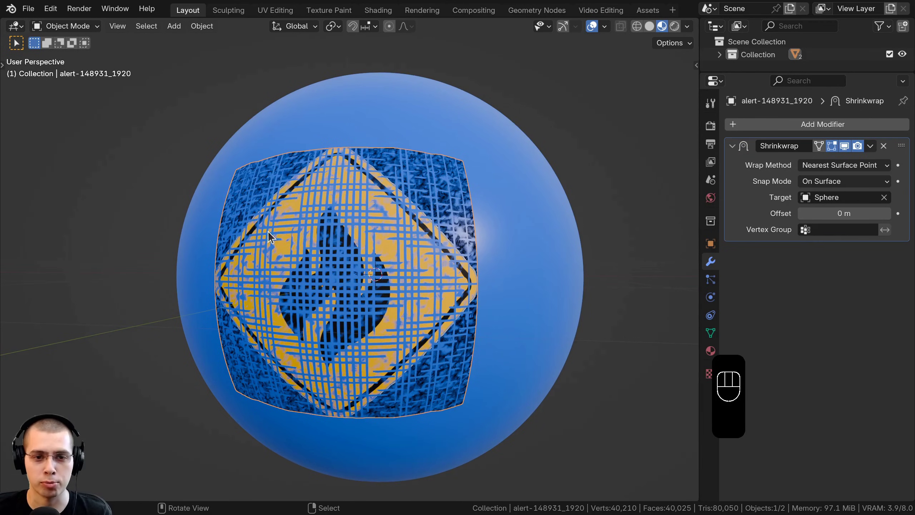
pyautogui.middleClick(353, 282)
pyautogui.moveTo(825, 183); pyautogui.dragTo(837, 257)
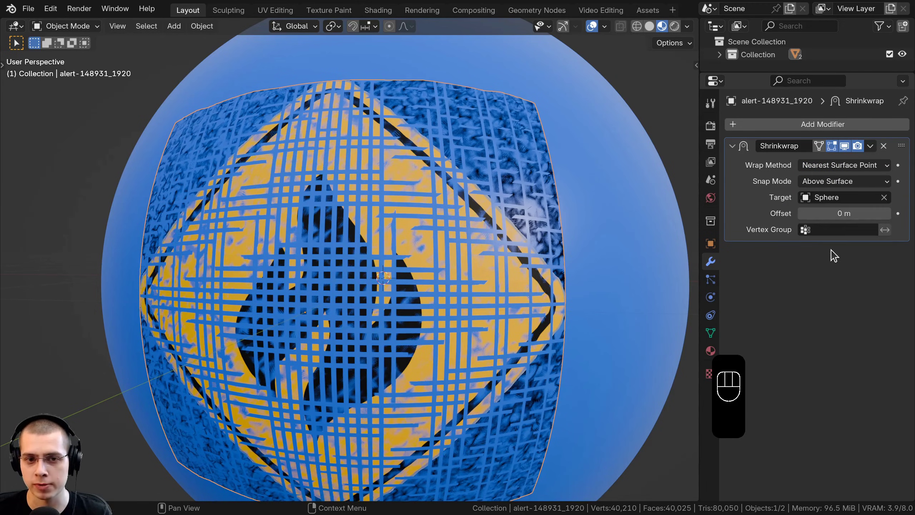
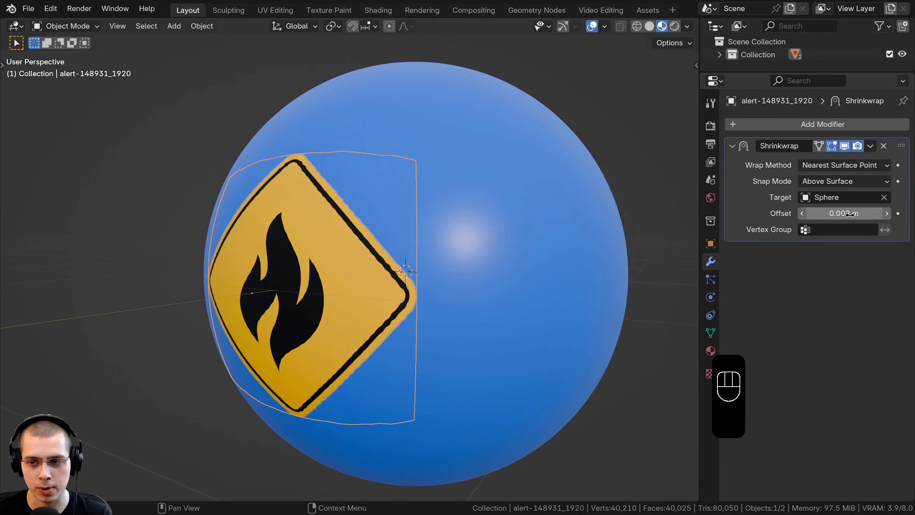
# Inspect the wrapped decal's edge clearance and flame detail close up.
pyautogui.middleClick(327, 250)
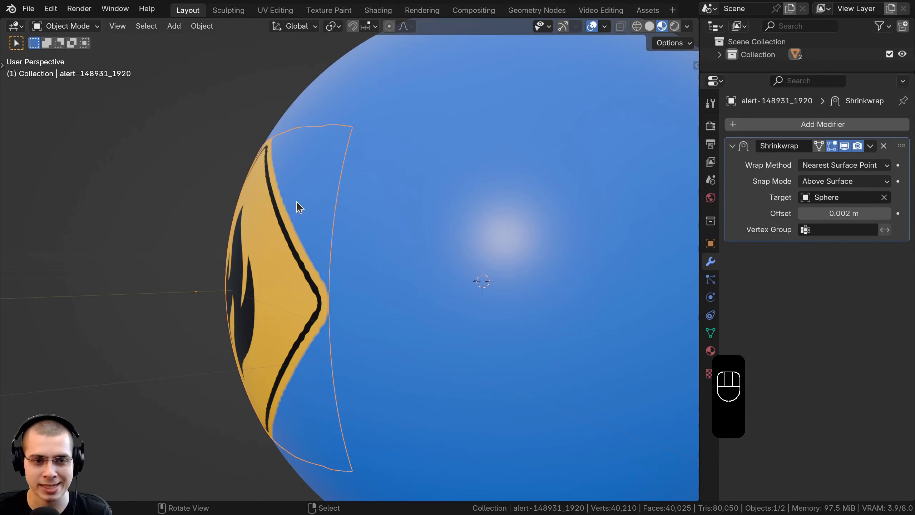
pyautogui.moveTo(379, 214); pyautogui.dragTo(452, 215)
pyautogui.moveTo(446, 222); pyautogui.dragTo(450, 229)
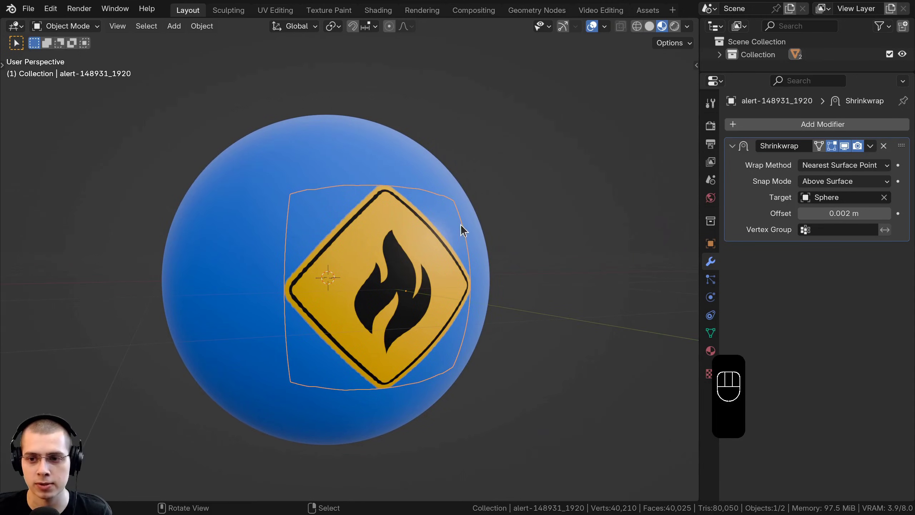
pyautogui.middleClick(449, 286)
pyautogui.moveTo(396, 243); pyautogui.dragTo(413, 212)
pyautogui.moveTo(419, 202); pyautogui.dragTo(420, 183)
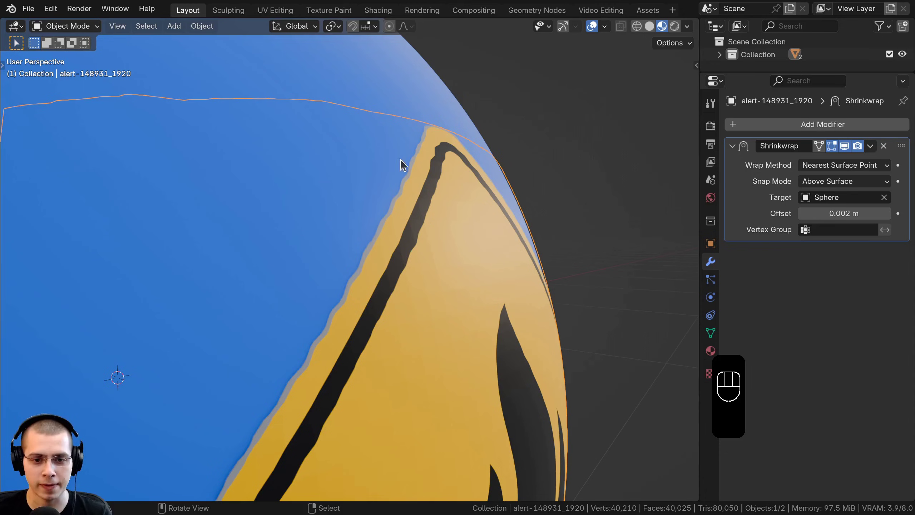
pyautogui.middleClick(414, 248)
pyautogui.middleClick(430, 234)
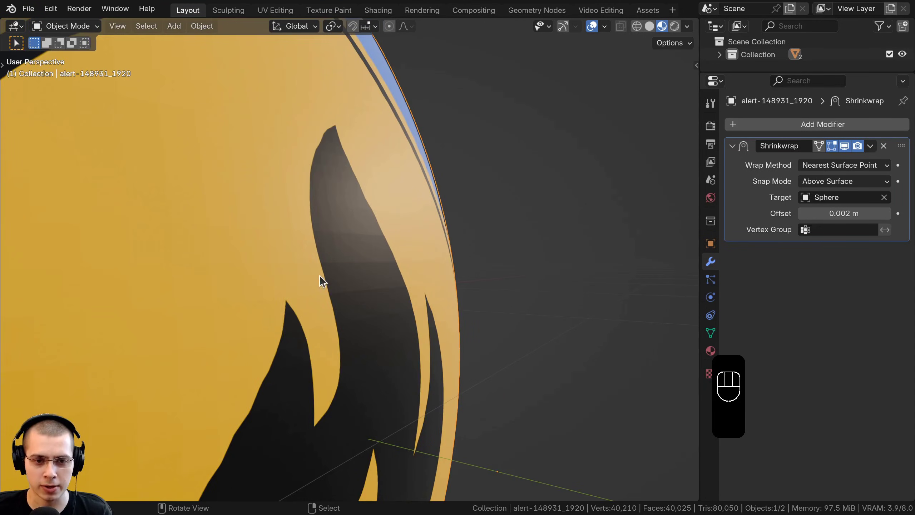
pyautogui.moveTo(377, 210); pyautogui.dragTo(361, 162)
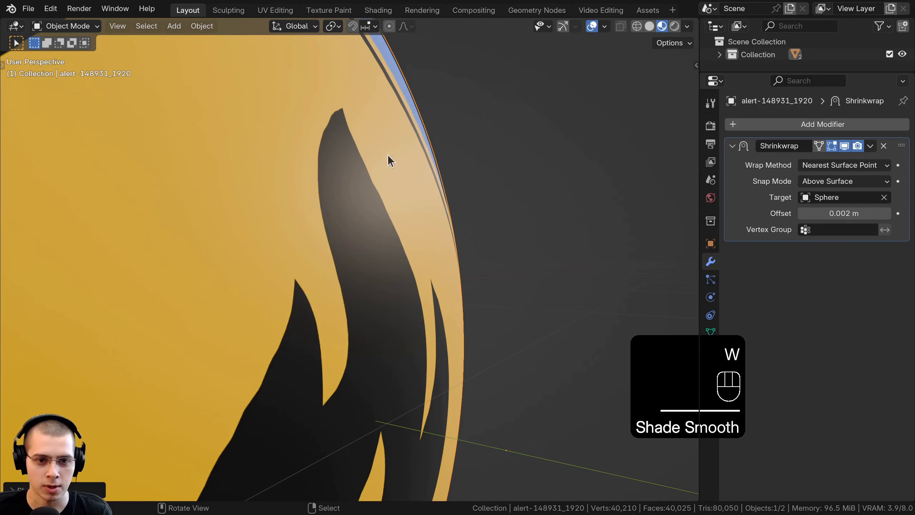
pyautogui.middleClick(380, 223)
# Test sliding the decal along the sphere surface on Y, then cancel so it returns.
pyautogui.moveTo(410, 229); pyautogui.dragTo(363, 237)
pyautogui.moveTo(286, 253); pyautogui.dragTo(278, 220)
pyautogui.middleClick(347, 320)
pyautogui.moveTo(366, 285); pyautogui.dragTo(395, 296)
pyautogui.middleClick(440, 317)
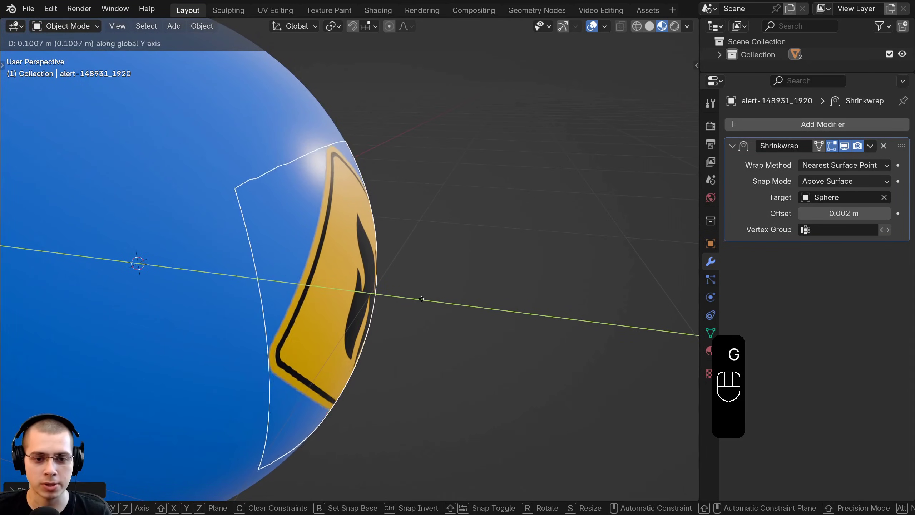
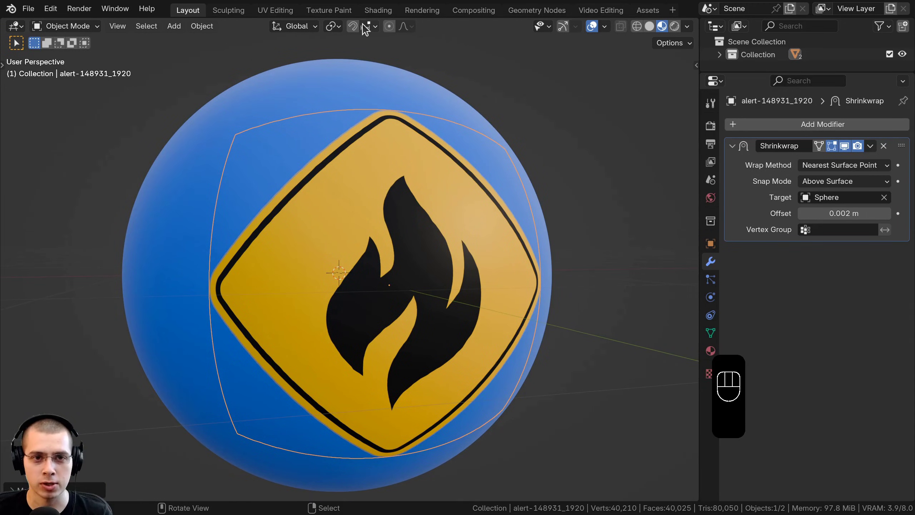
pyautogui.middleClick(384, 239)
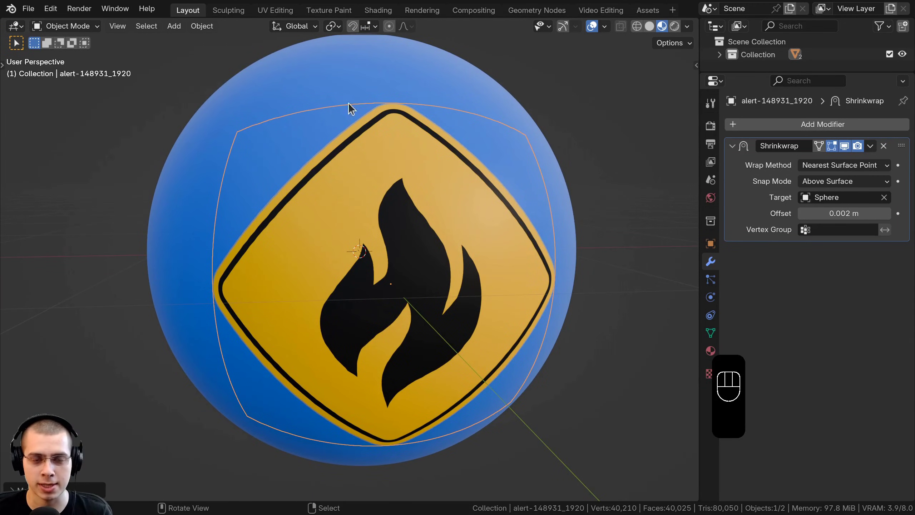
pyautogui.moveTo(435, 232); pyautogui.dragTo(426, 247)
pyautogui.middleClick(414, 241)
pyautogui.middleClick(464, 326)
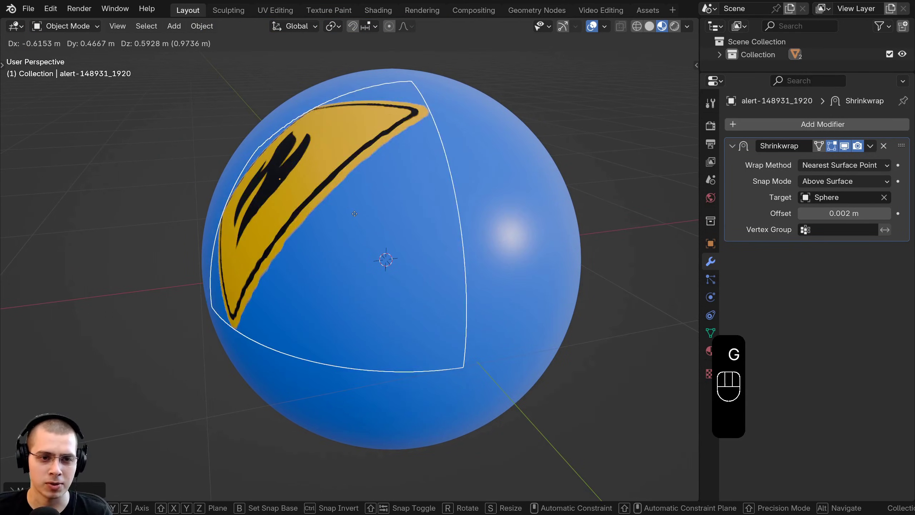
pyautogui.middleClick(469, 284)
pyautogui.press('g')
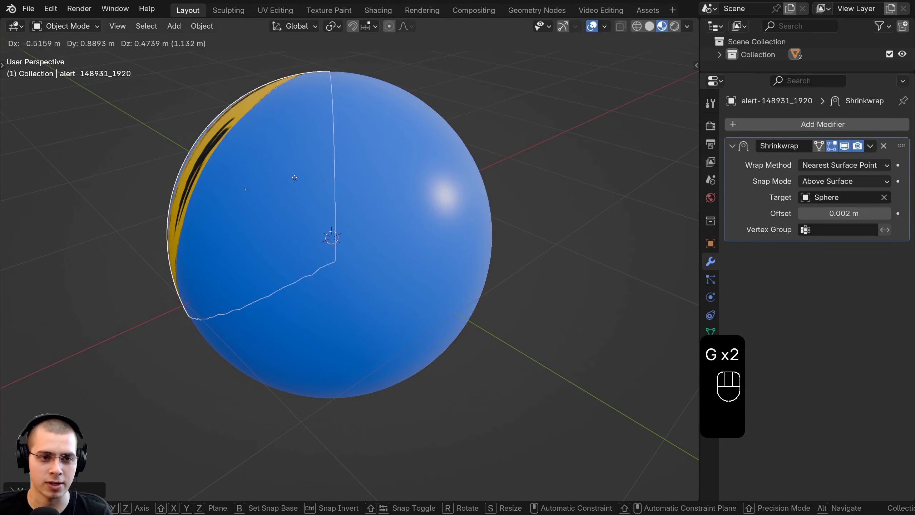
pyautogui.middleClick(304, 181)
pyautogui.middleClick(313, 154)
pyautogui.moveTo(342, 183); pyautogui.dragTo(339, 176)
# Enable face snapping and slide the decal across the sphere surface.
pyautogui.click(358, 31)
pyautogui.middleClick(454, 218)
pyautogui.moveTo(428, 259); pyautogui.dragTo(409, 326)
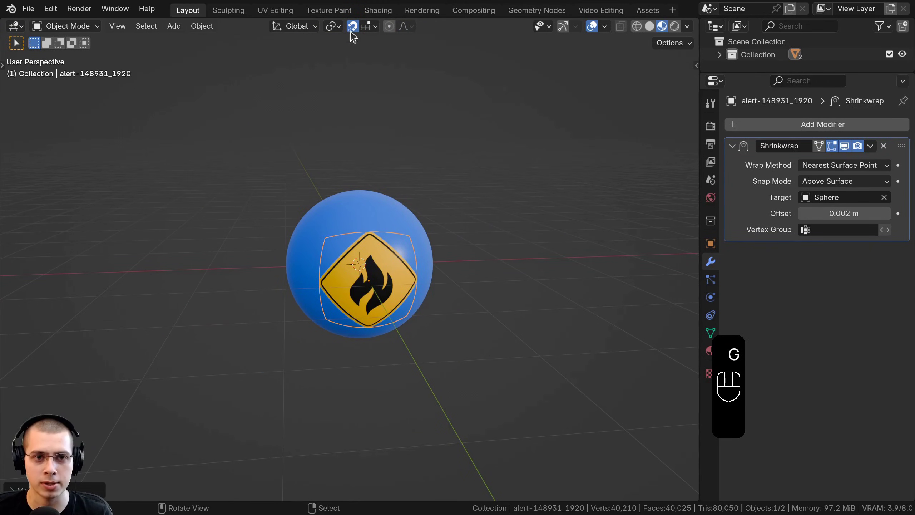
pyautogui.moveTo(378, 28); pyautogui.dragTo(157, 285)
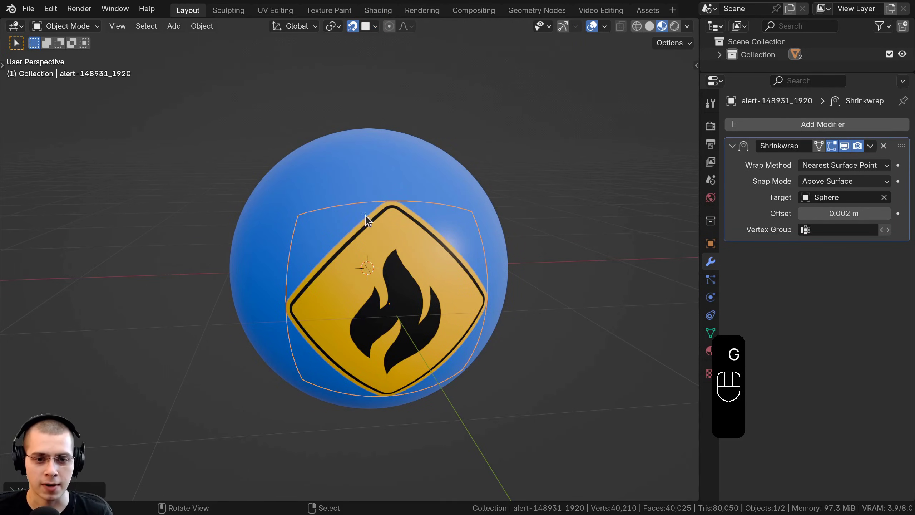
pyautogui.moveTo(371, 33); pyautogui.dragTo(186, 277)
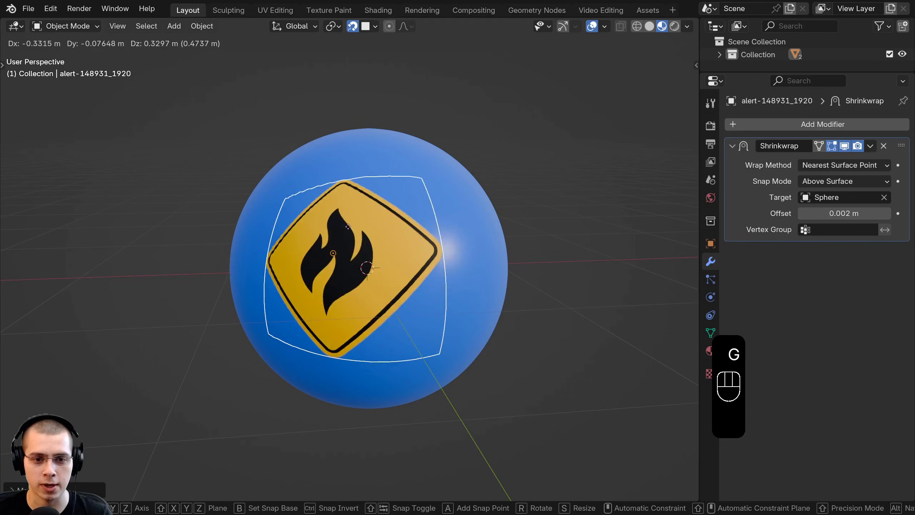
pyautogui.moveTo(343, 252); pyautogui.dragTo(345, 236)
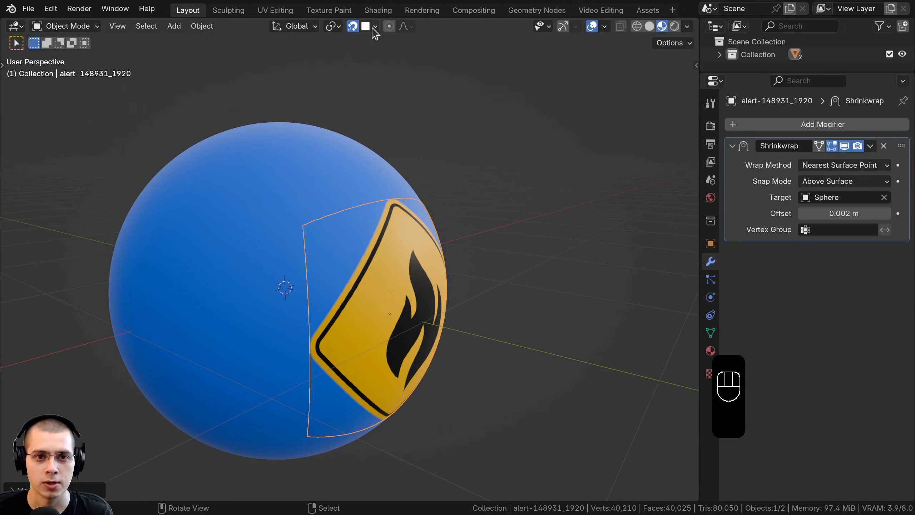
# Adjust the snapping options and reframe the sphere for the next move.
pyautogui.moveTo(376, 32); pyautogui.dragTo(133, 326)
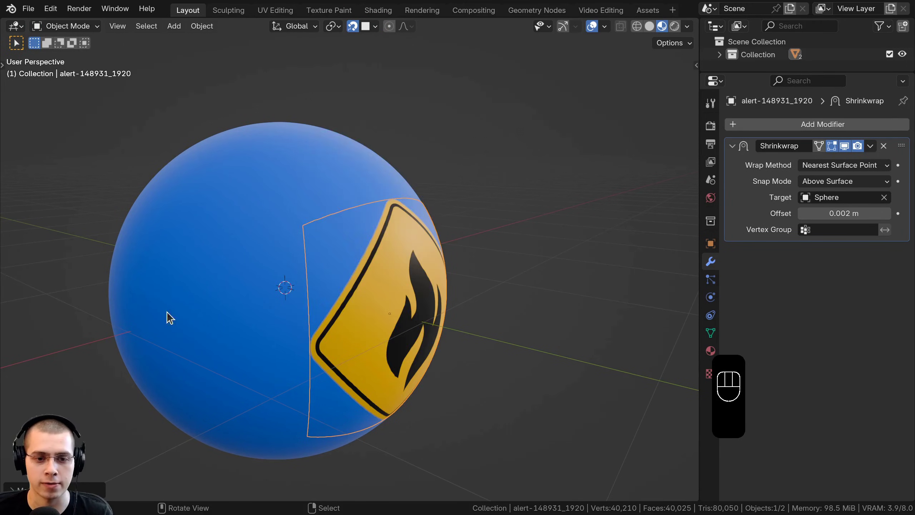
pyautogui.middleClick(378, 342)
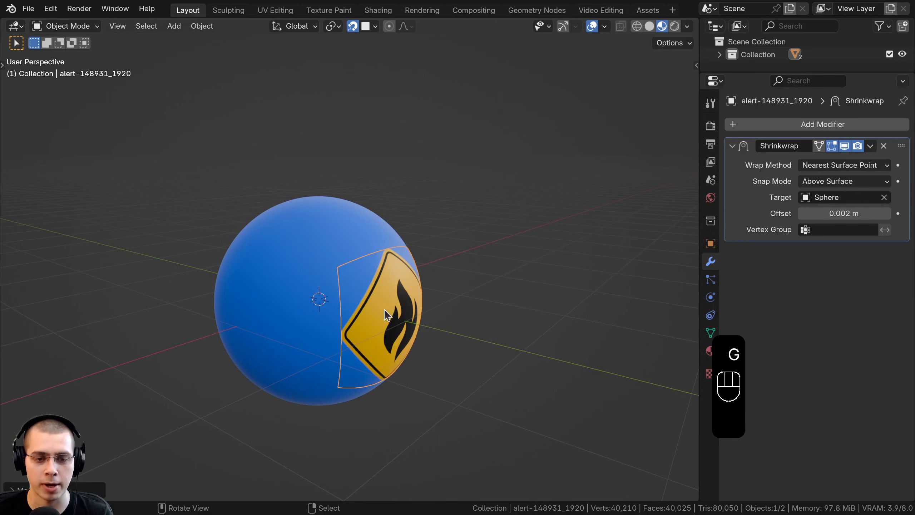
pyautogui.middleClick(394, 291)
pyautogui.middleClick(331, 158)
pyautogui.middleClick(331, 140)
pyautogui.moveTo(327, 204); pyautogui.dragTo(353, 207)
pyautogui.moveTo(322, 136); pyautogui.dragTo(308, 153)
pyautogui.moveTo(372, 33); pyautogui.dragTo(627, 281)
# Move the decal with G onto the sphere's front, still hugging its curve.
pyautogui.press('g')
pyautogui.press('g')
pyautogui.middleClick(370, 337)
pyautogui.moveTo(444, 284); pyautogui.dragTo(384, 217)
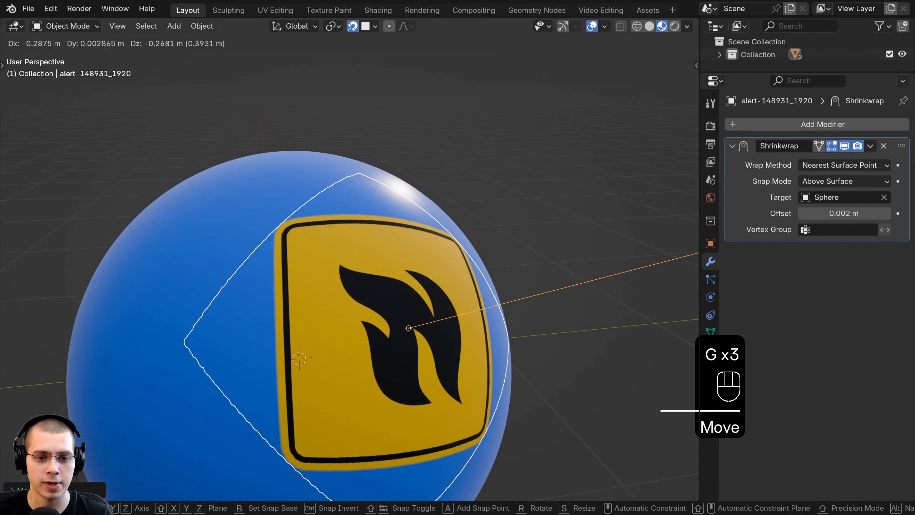
pyautogui.moveTo(393, 338); pyautogui.dragTo(328, 339)
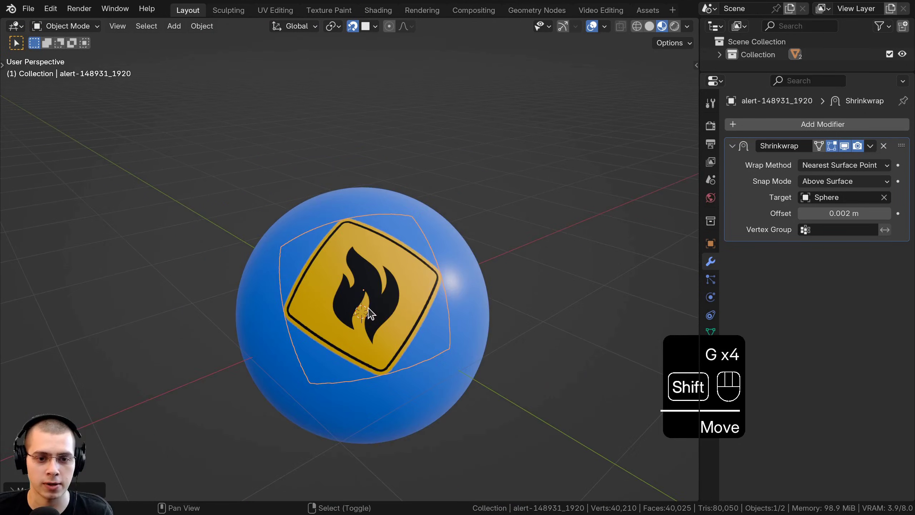
pyautogui.middleClick(364, 269)
pyautogui.press('g')
pyautogui.press('s')
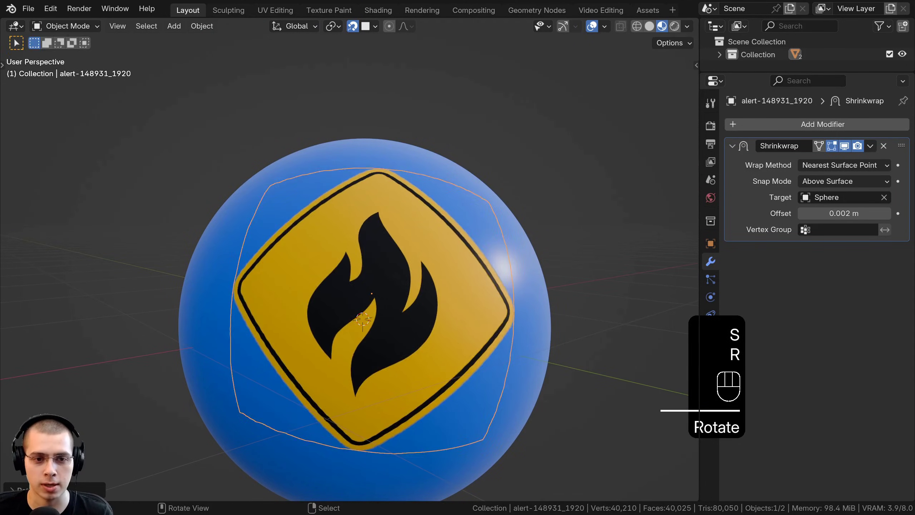
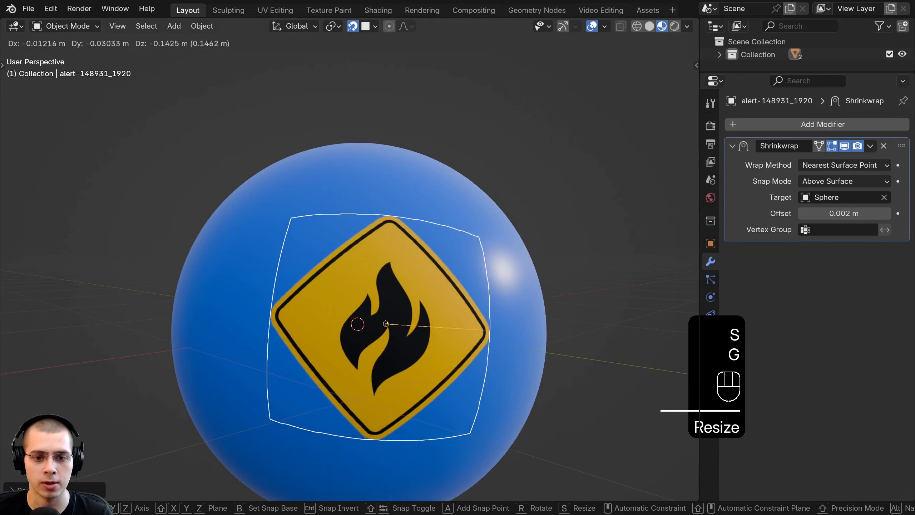
pyautogui.middleClick(520, 265)
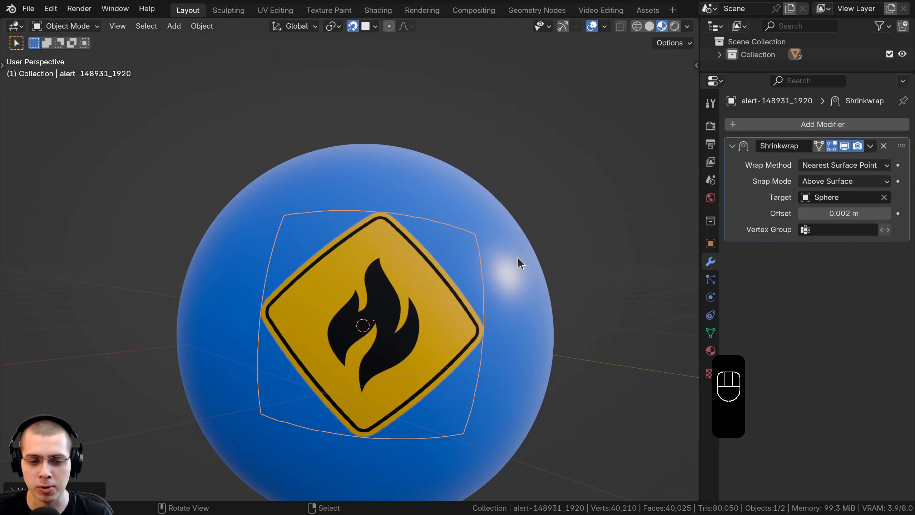
# Parent the fire-warning decal to the blue sphere as an Object child.
pyautogui.rightClick(383, 158)
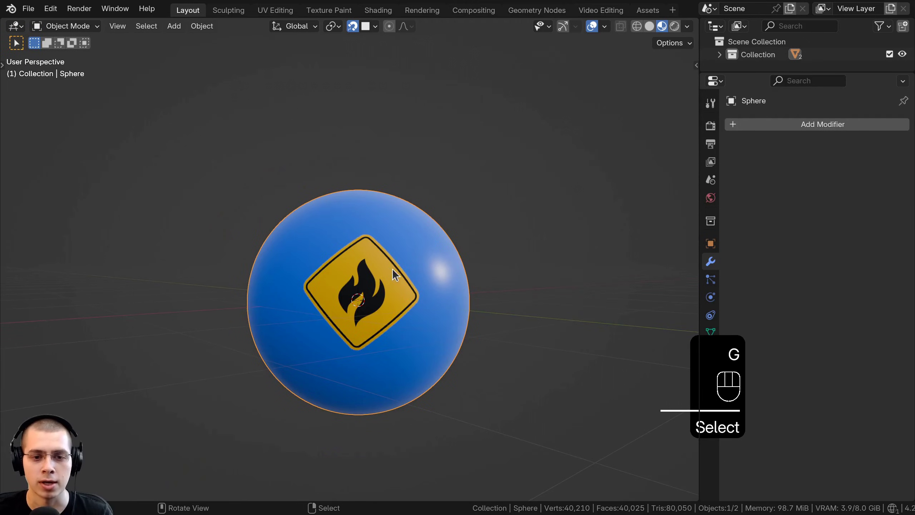
pyautogui.moveTo(329, 282); pyautogui.dragTo(315, 312)
pyautogui.middleClick(415, 298)
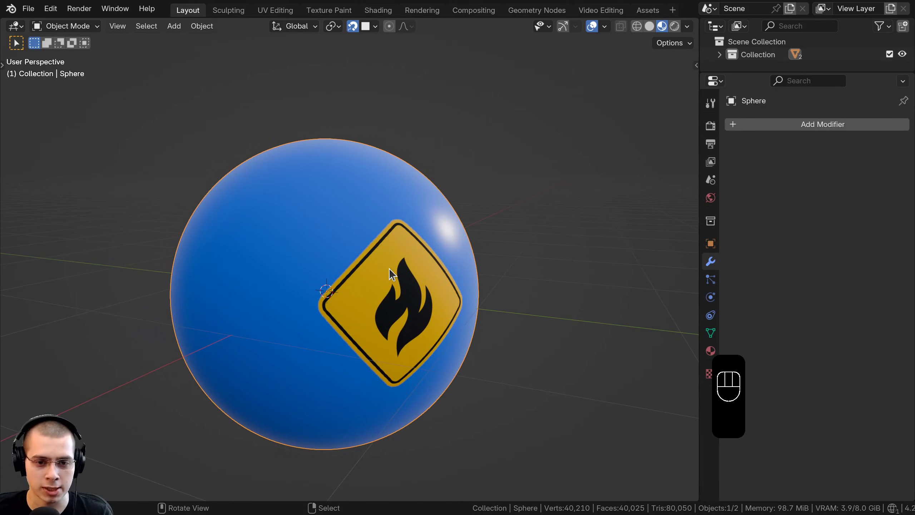
pyautogui.rightClick(393, 272)
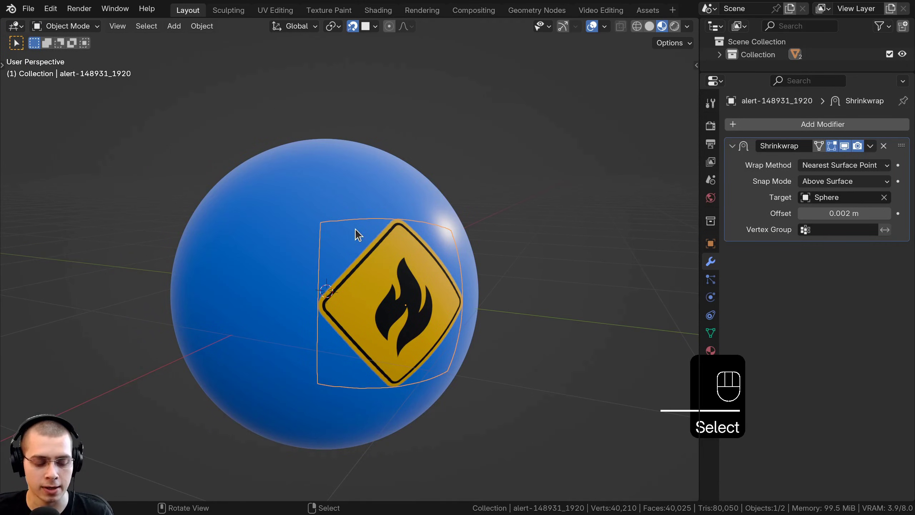
pyautogui.moveTo(347, 185); pyautogui.dragTo(362, 191)
pyautogui.press('ctrl+p')
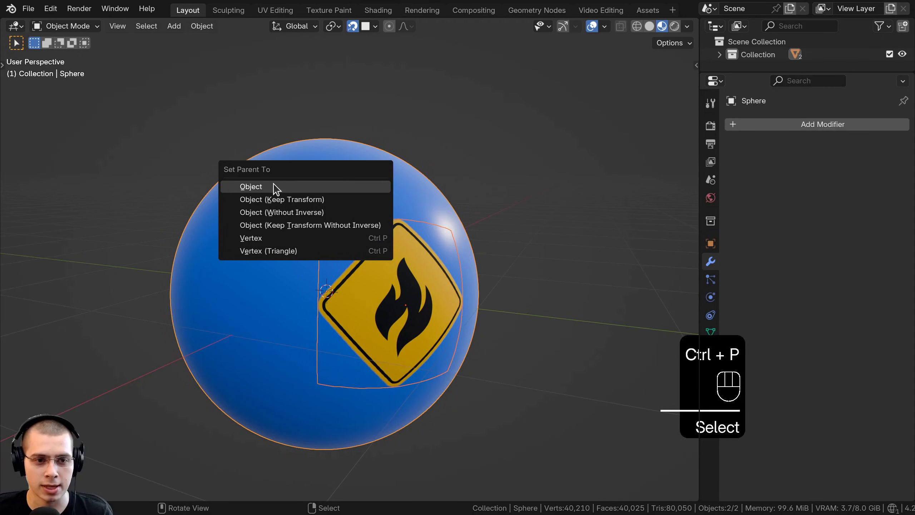
pyautogui.press('r')
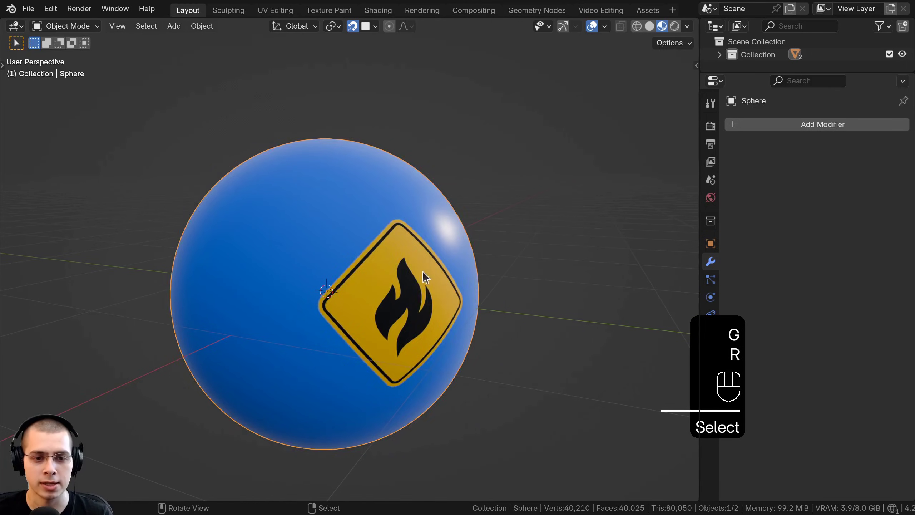
# Reselect the decal on the sphere's front and turn snapping off.
pyautogui.middleClick(377, 259)
pyautogui.moveTo(379, 296); pyautogui.dragTo(379, 273)
pyautogui.rightClick(362, 223)
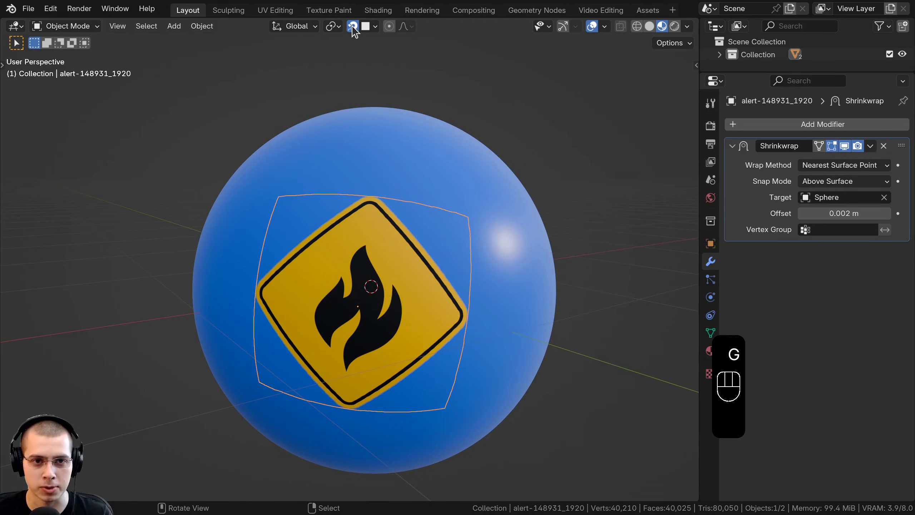
pyautogui.click(358, 32)
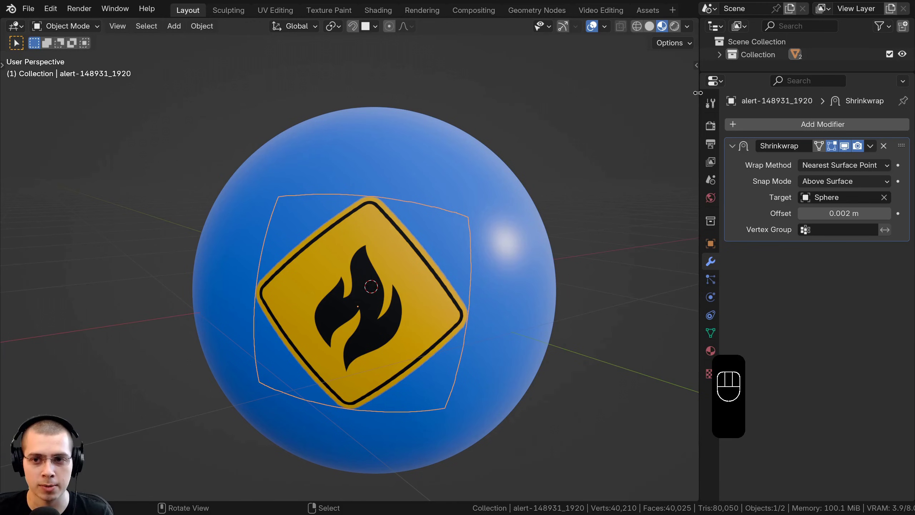
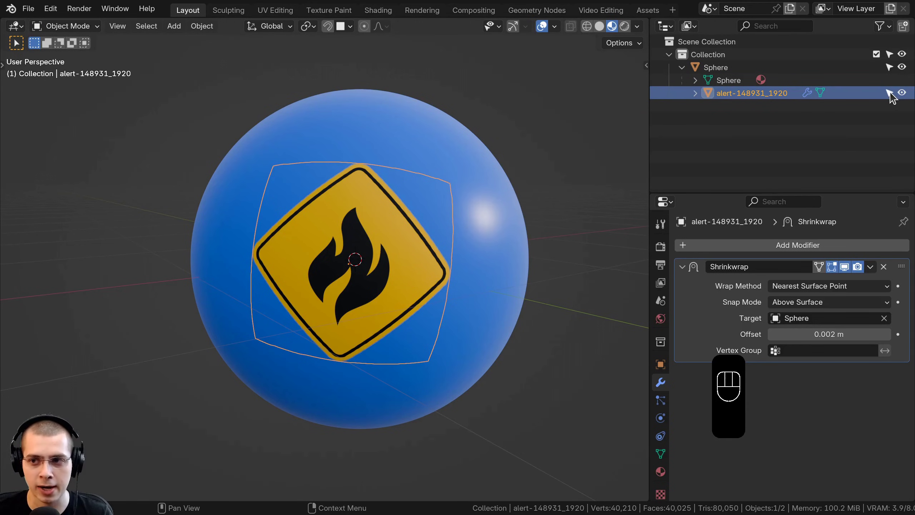
# Apply the decal's Shrinkwrap modifier so its wrapped shape becomes real geometry.
pyautogui.click(894, 96)
pyautogui.moveTo(364, 237); pyautogui.dragTo(369, 252)
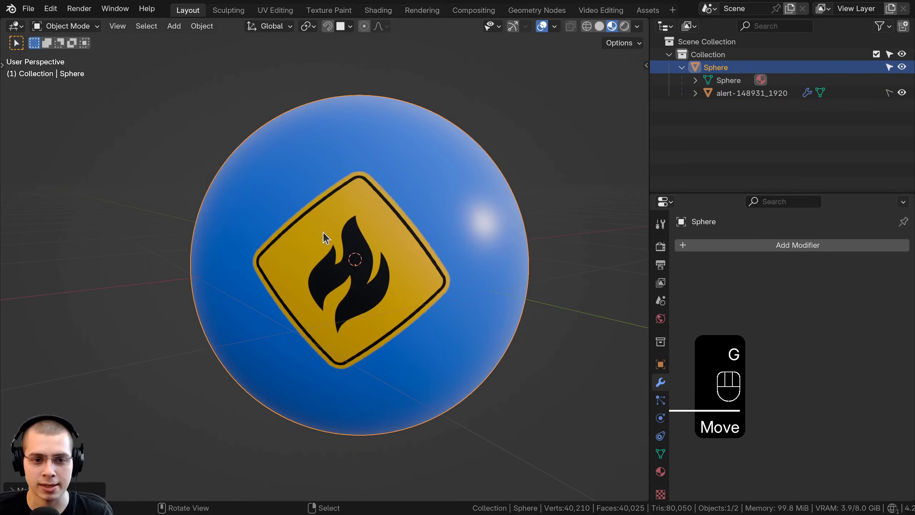
pyautogui.rightClick(426, 235)
pyautogui.moveTo(370, 327); pyautogui.dragTo(323, 245)
pyautogui.press('a')
pyautogui.rightClick(356, 219)
pyautogui.rightClick(358, 296)
pyautogui.rightClick(420, 161)
pyautogui.rightClick(417, 339)
# Join the decal into the blue sphere as one object with two materials.
pyautogui.moveTo(424, 326); pyautogui.dragTo(391, 235)
pyautogui.moveTo(325, 234); pyautogui.dragTo(360, 310)
pyautogui.moveTo(360, 309); pyautogui.dragTo(384, 308)
pyautogui.middleClick(375, 332)
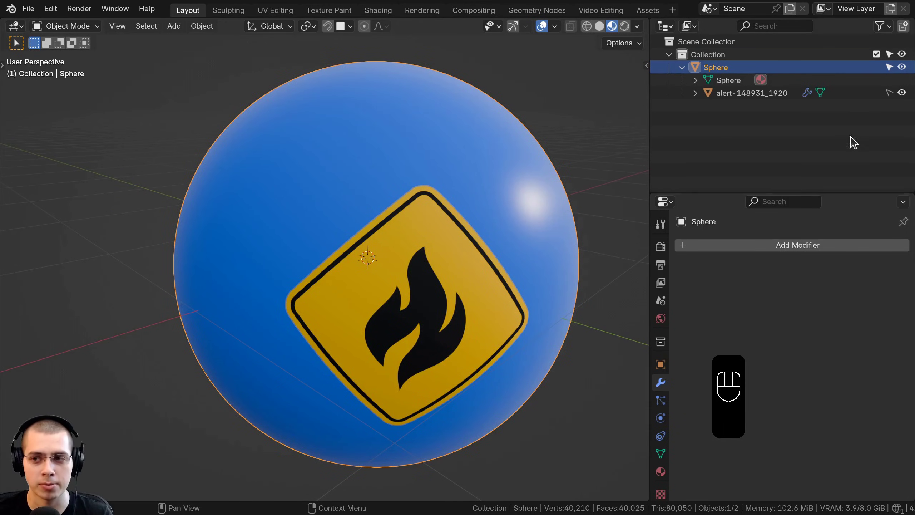
pyautogui.click(893, 98)
pyautogui.rightClick(504, 262)
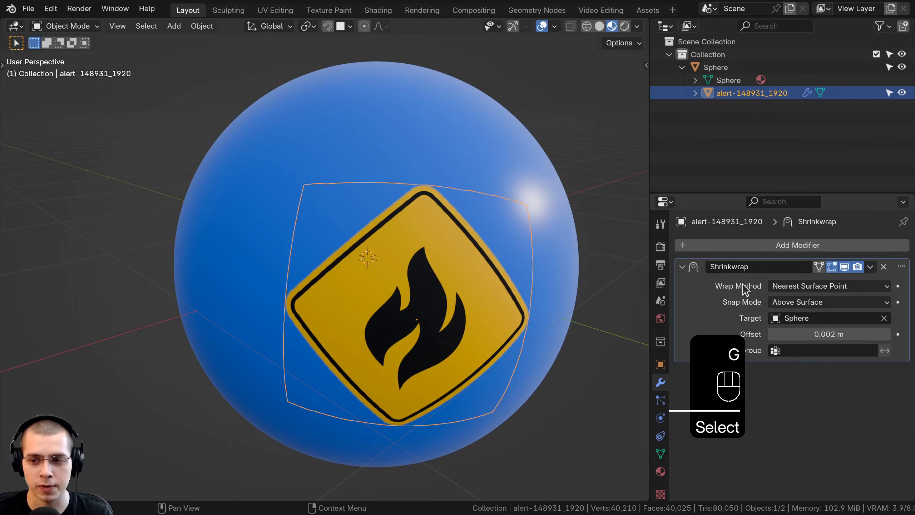
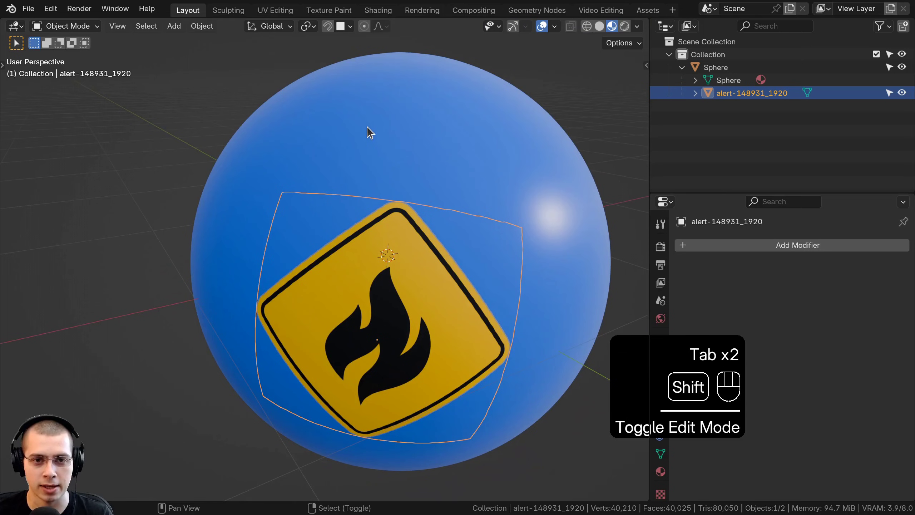
pyautogui.rightClick(371, 131)
pyautogui.press('ctrl+j')
pyautogui.moveTo(426, 233); pyautogui.dragTo(433, 192)
pyautogui.press('Tab')
pyautogui.press('a')
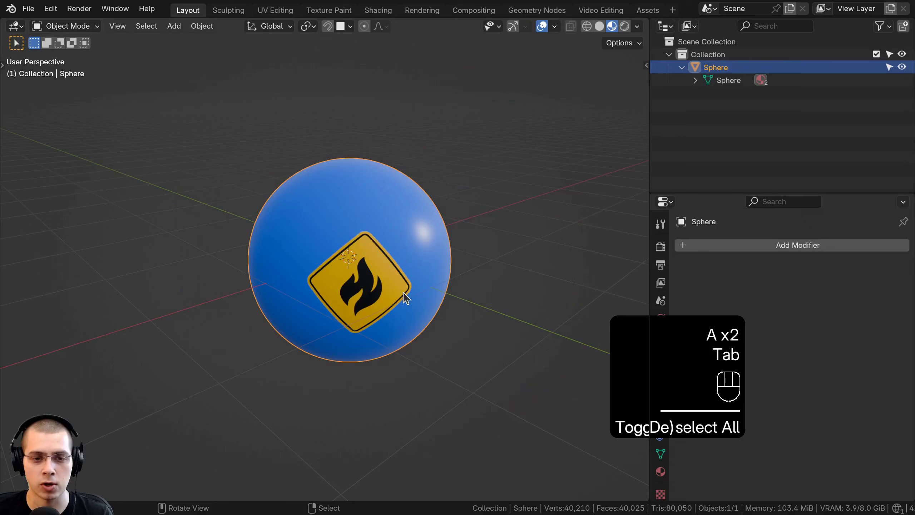
# Scale up all of the concrete cube's UV islands over the tile texture.
pyautogui.moveTo(358, 273); pyautogui.dragTo(419, 264)
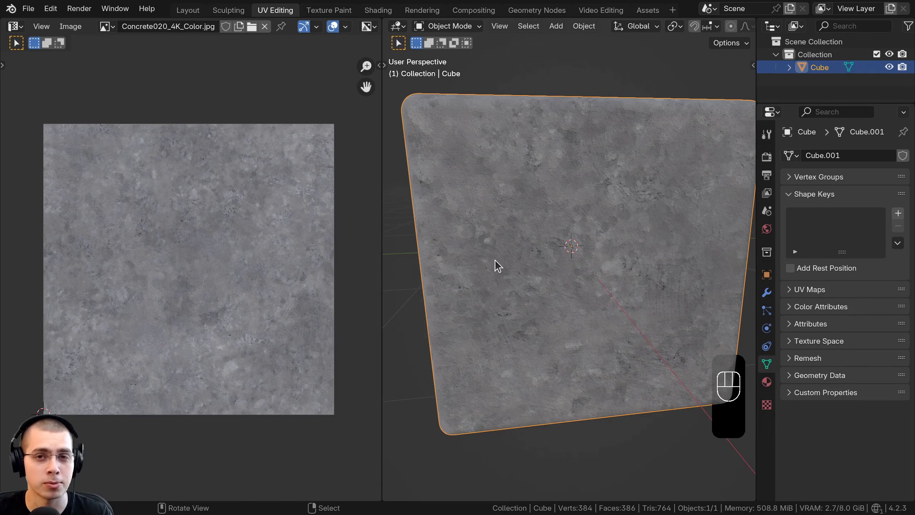
pyautogui.moveTo(562, 284); pyautogui.dragTo(530, 346)
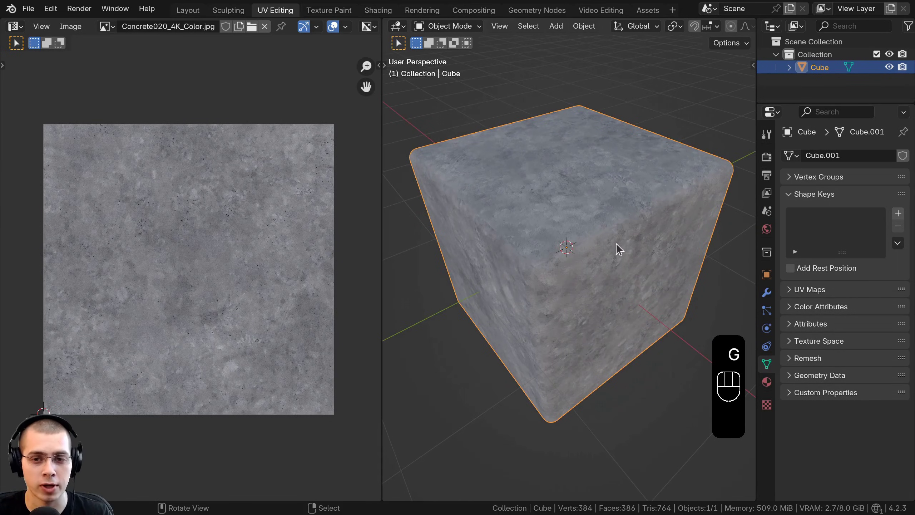
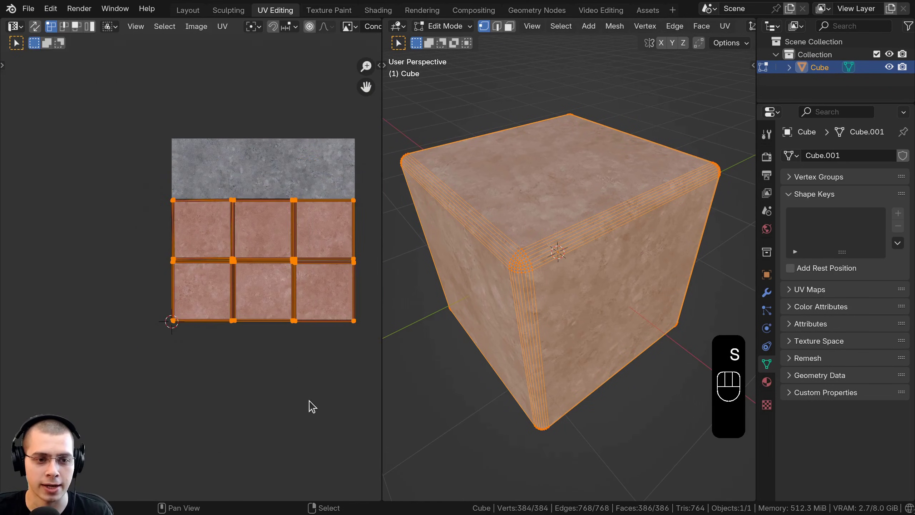
pyautogui.moveTo(239, 310); pyautogui.dragTo(298, 335)
pyautogui.press('s')
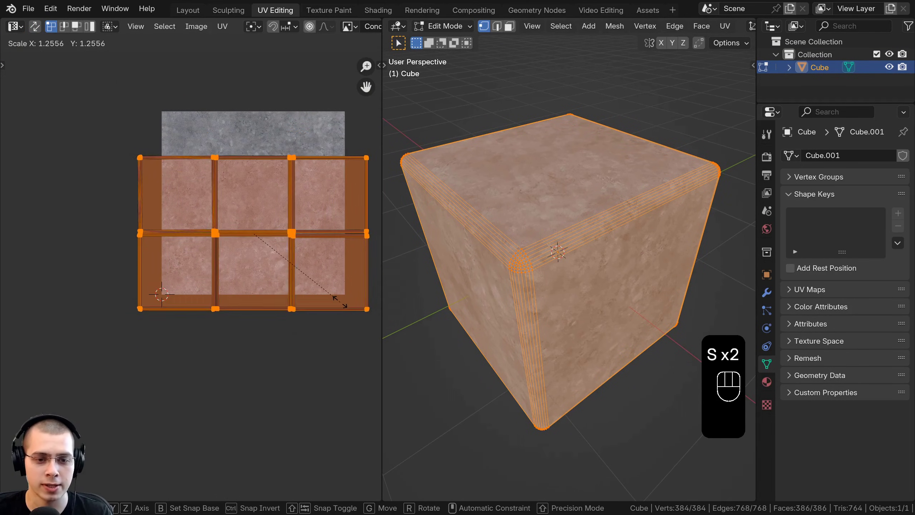
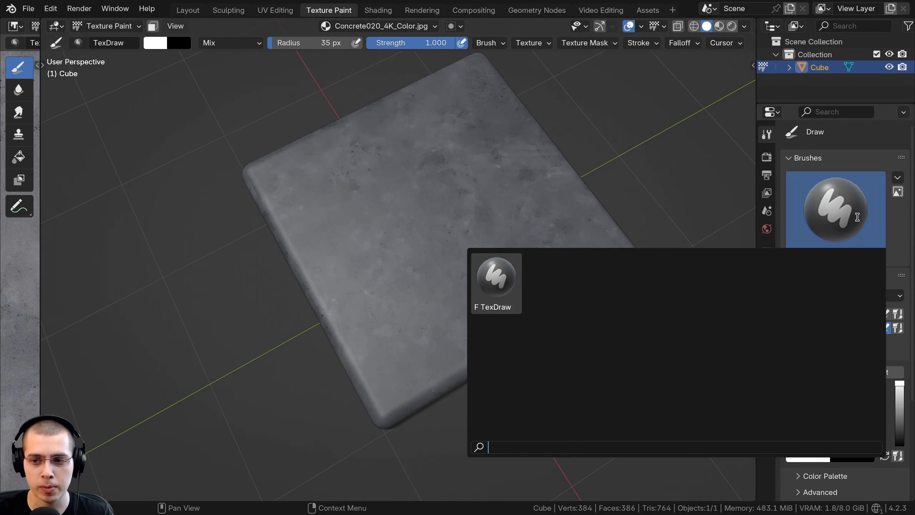
# Duplicate TexDraw as a Decal brush textured with alert-148931_1920.png.
pyautogui.click(862, 222)
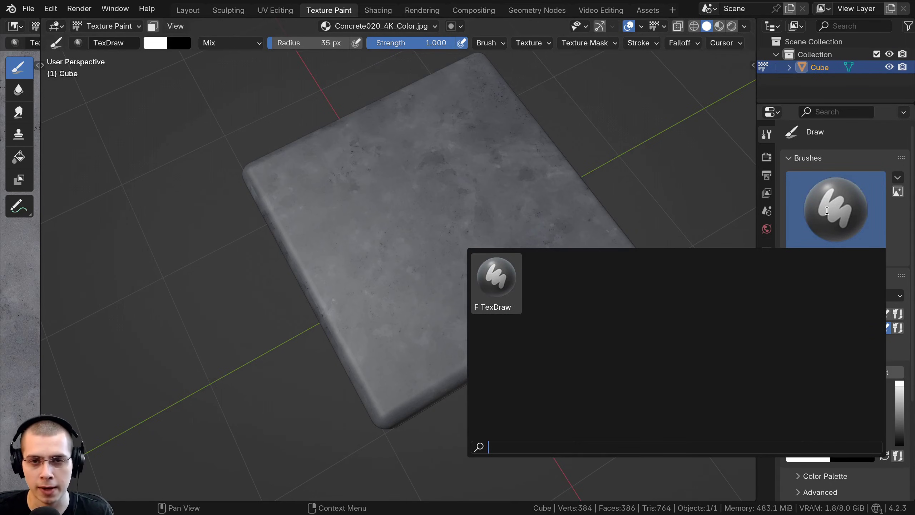
pyautogui.click(831, 216)
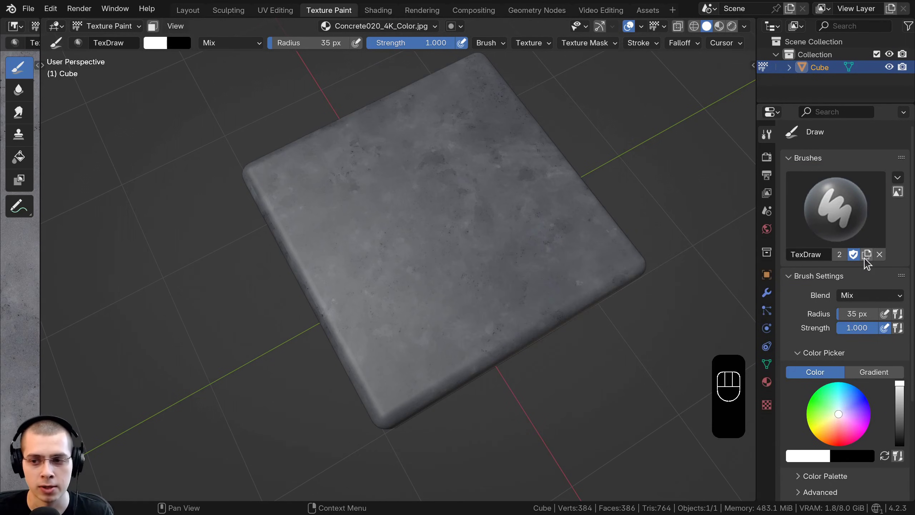
pyautogui.moveTo(803, 254); pyautogui.dragTo(810, 265)
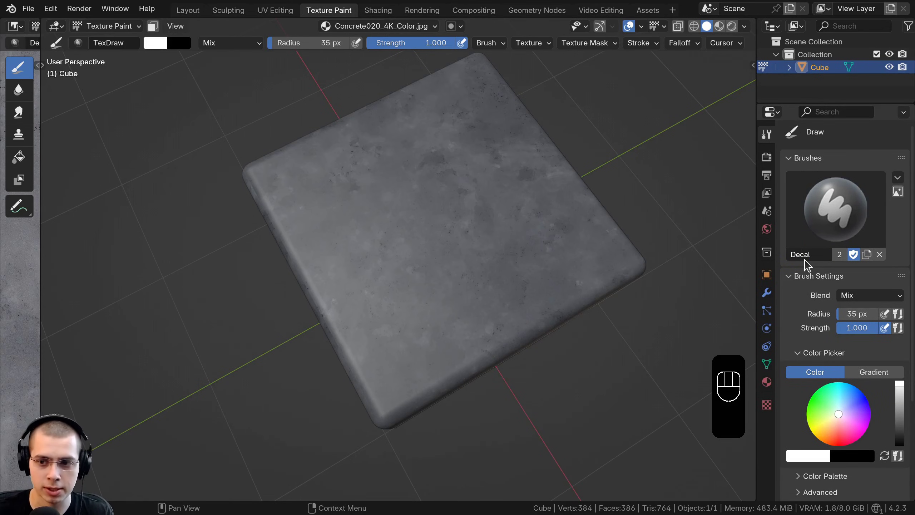
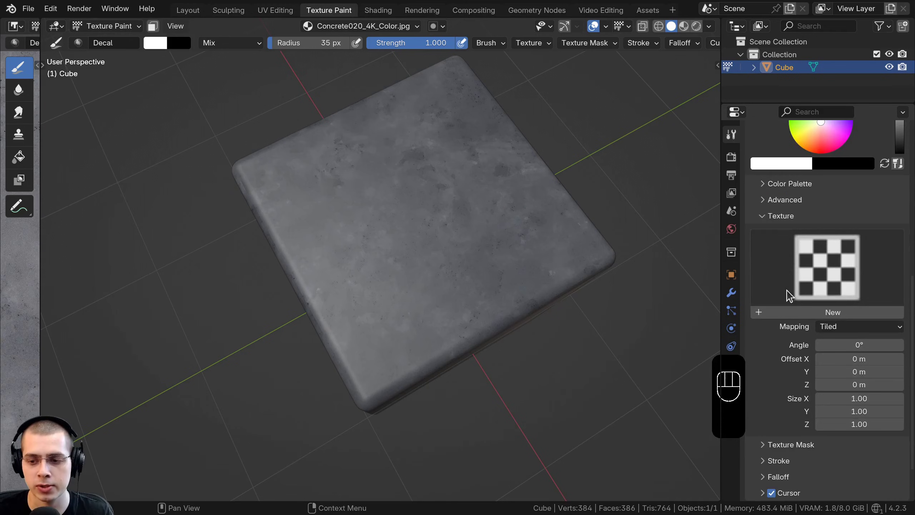
pyautogui.click(833, 315)
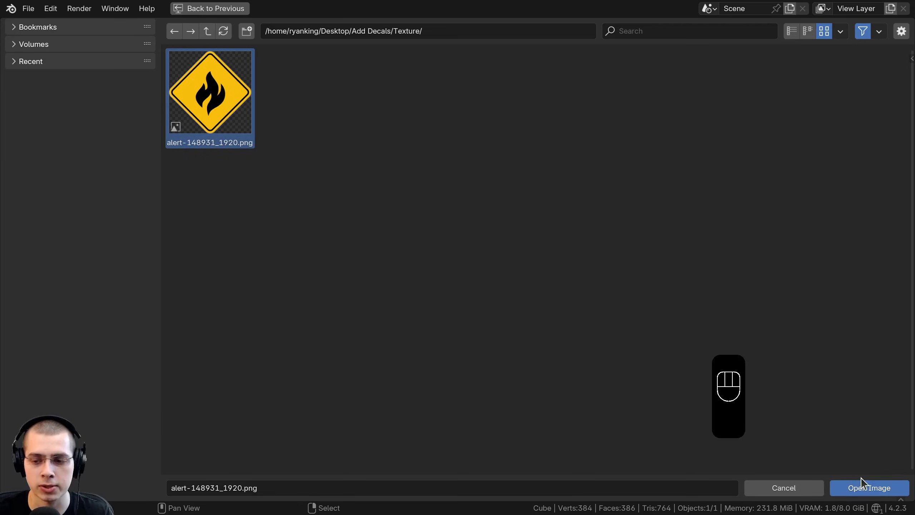
pyautogui.click(869, 495)
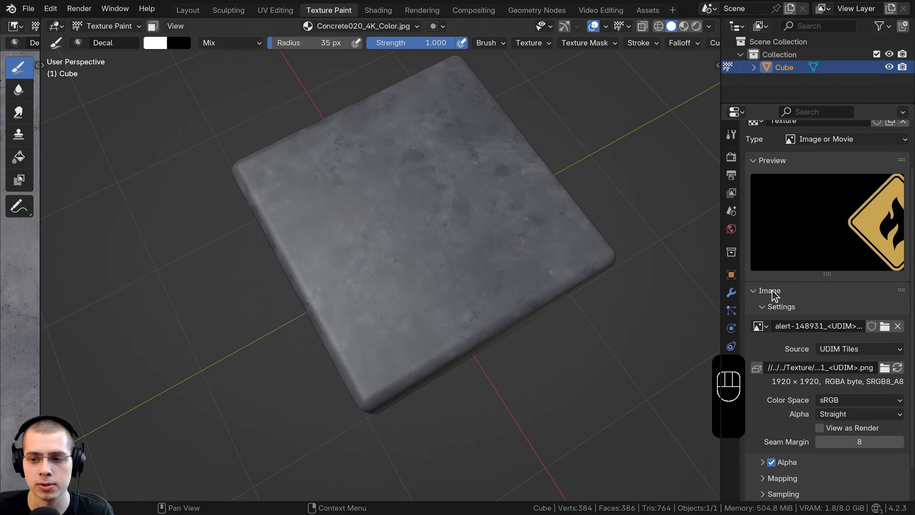
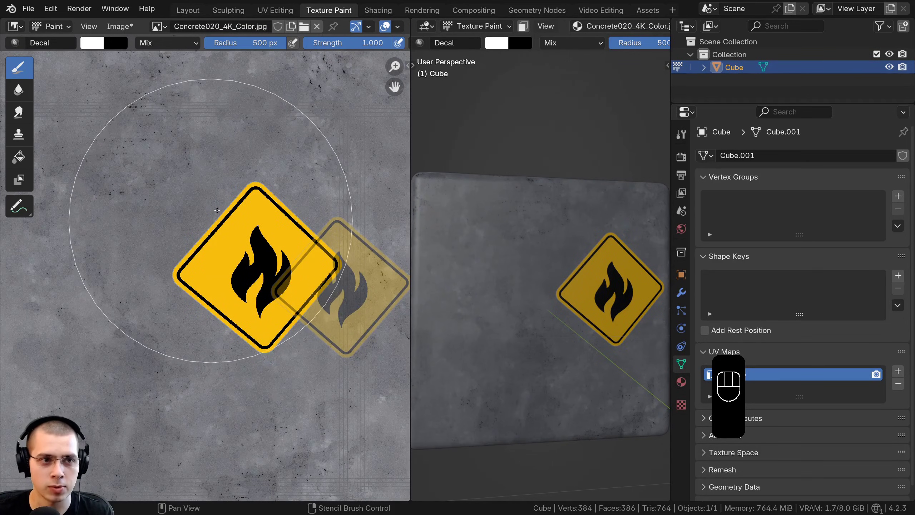
# Stencil-paint fire-warning signs onto the concrete and begin saving as Concrete With Decals.
pyautogui.moveTo(123, 34); pyautogui.dragTo(249, 487)
pyautogui.press('BackSpace')
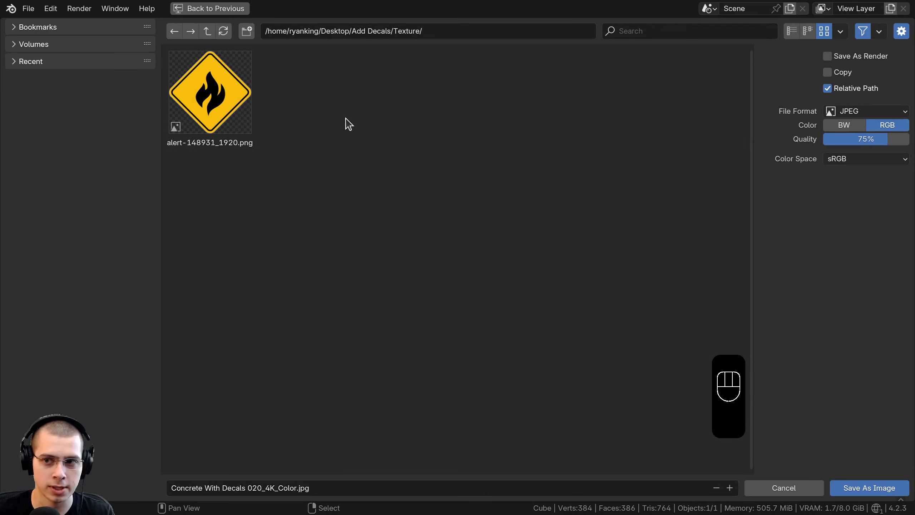